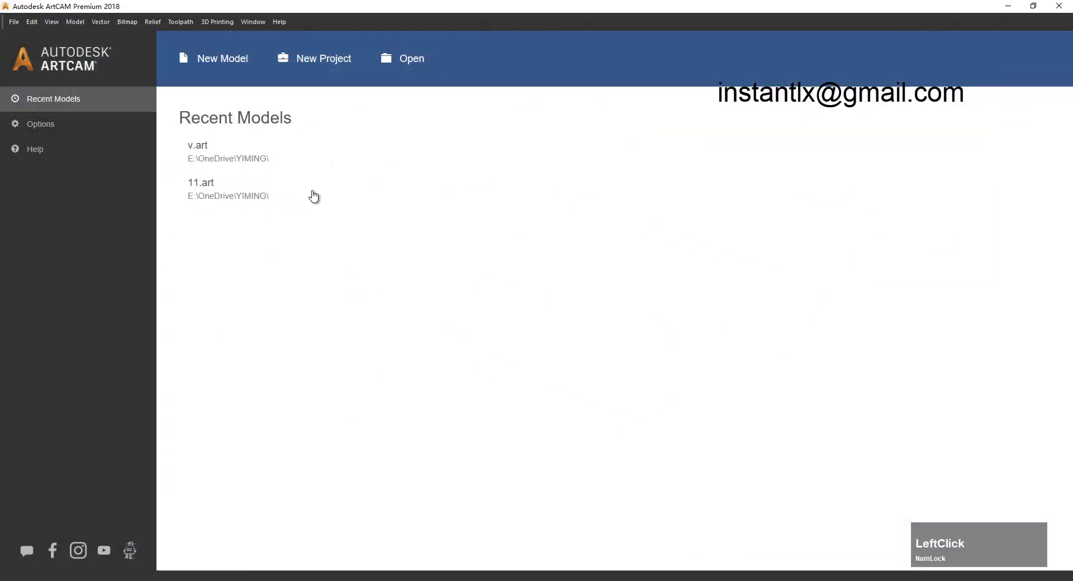
Create a new blank 200 × 200 mm model in millimetres
left_click(198, 62)
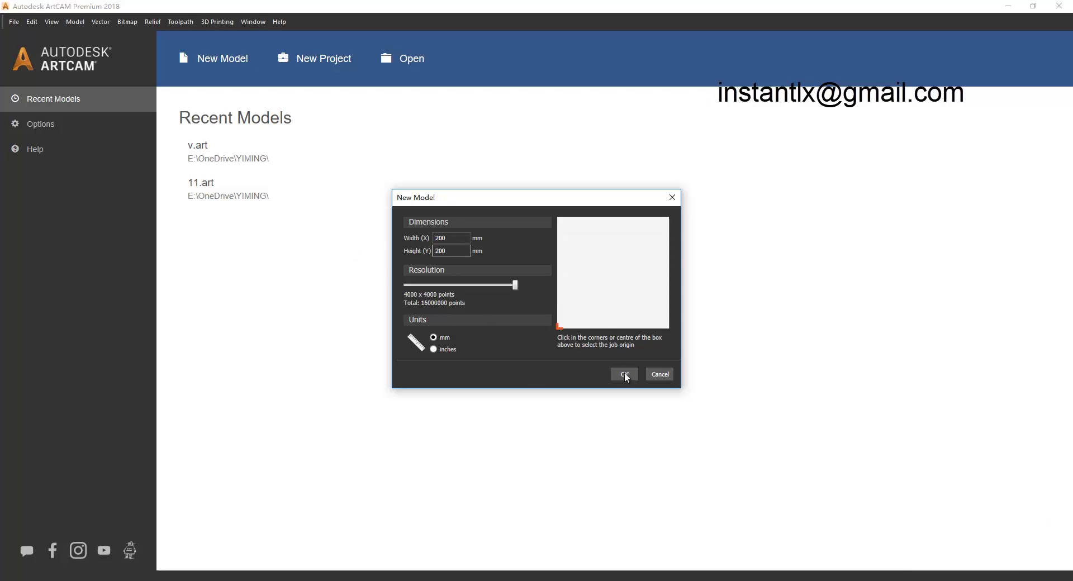
left_click(628, 377)
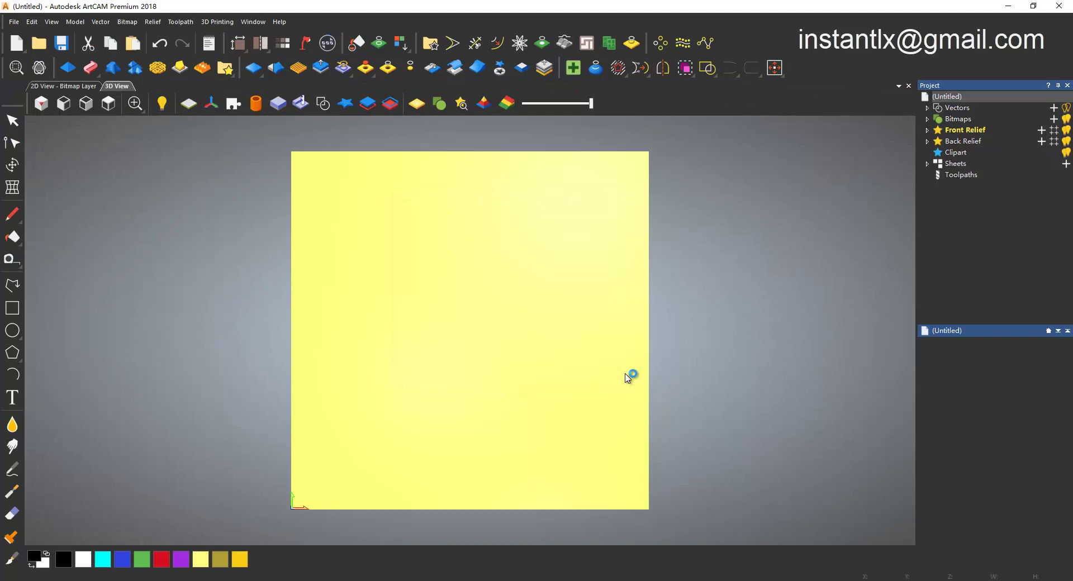
Draw a 200 × 20 mm rectangle centred at X 100, Y 10 along the bottom edge
left_click(8, 306)
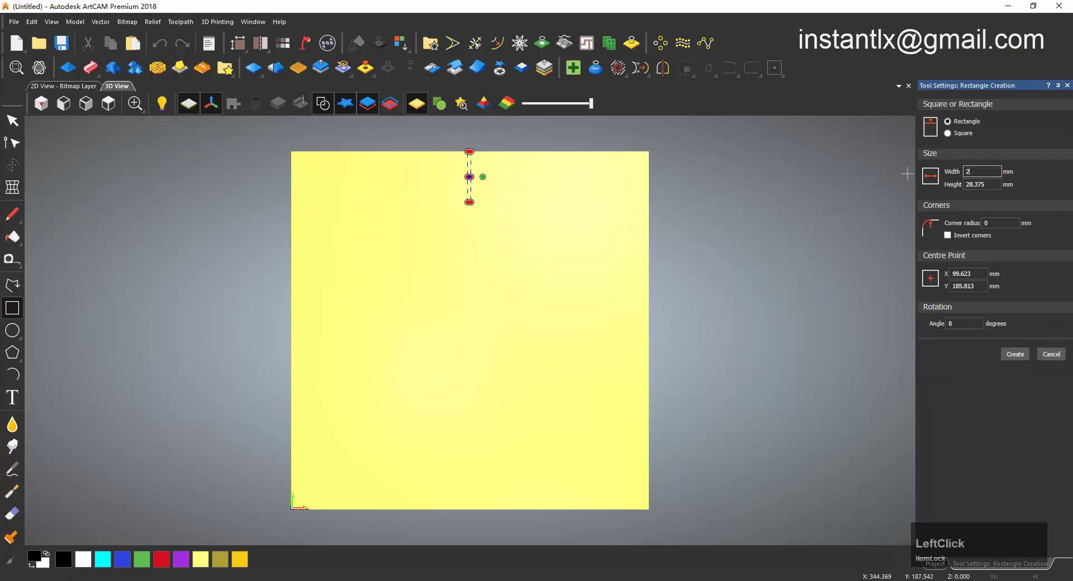
key("Tab")
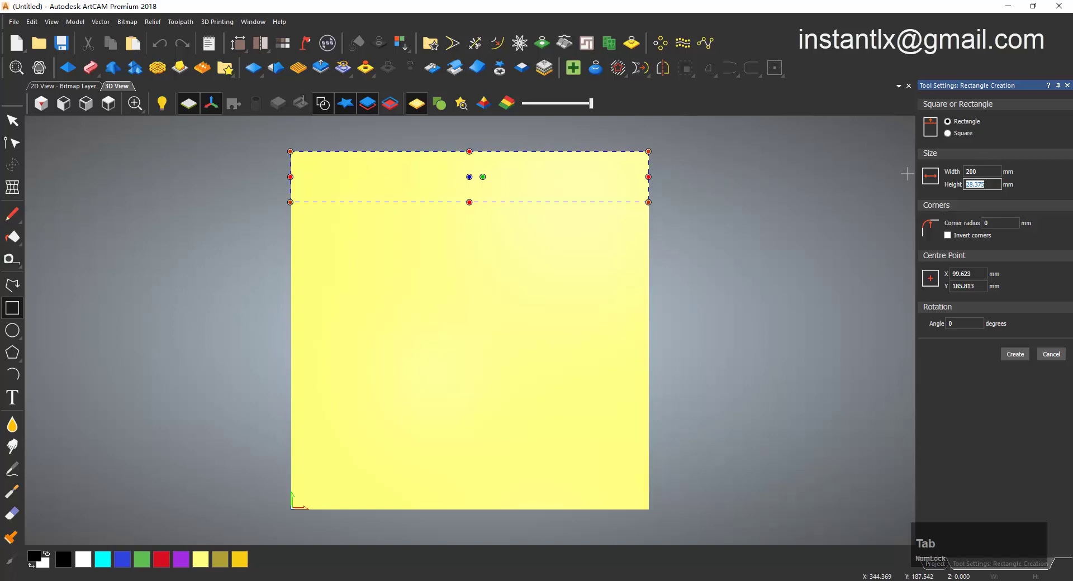
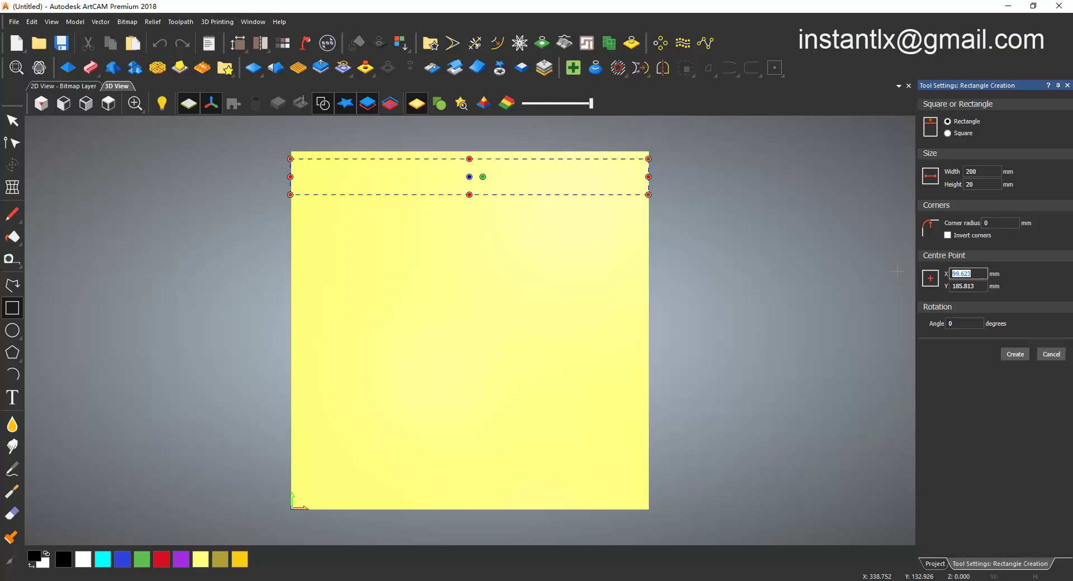
key("Tab")
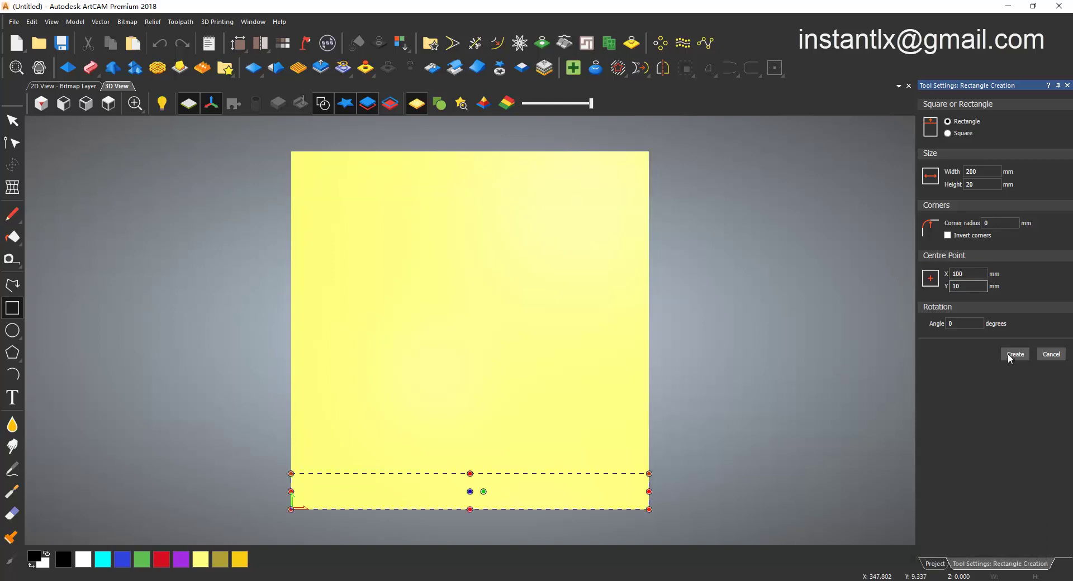
left_click(1012, 358)
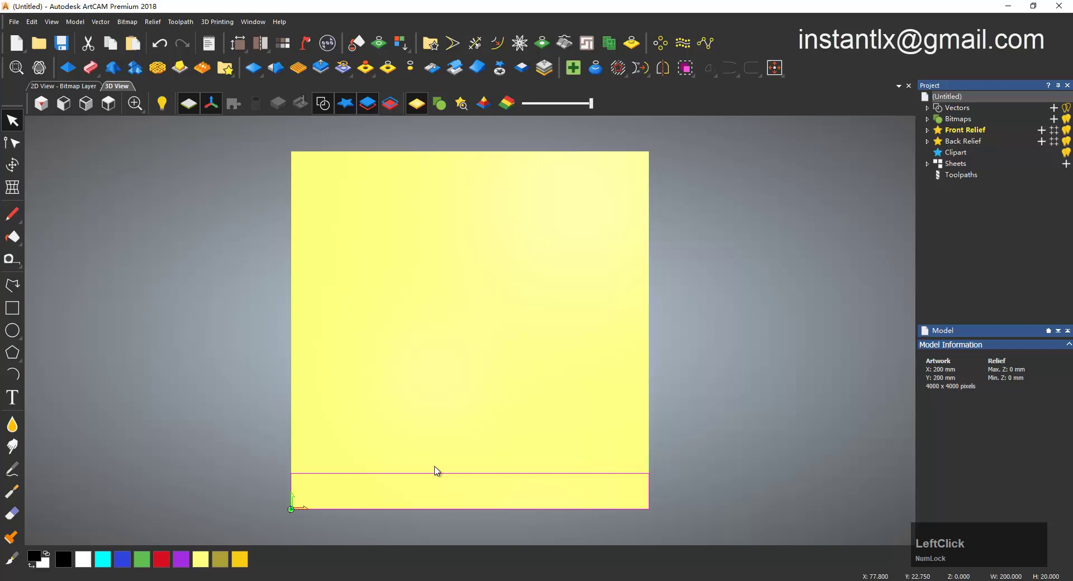
Copy the strip upward with Transform to Origin Y 190, forming the top border strip
key("ctrl+c")
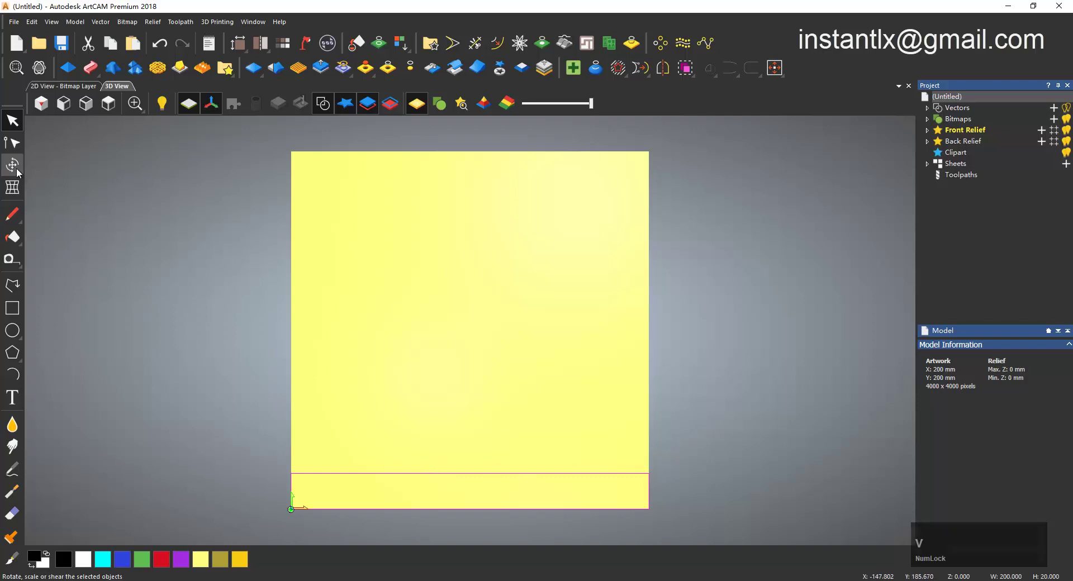
left_click(20, 171)
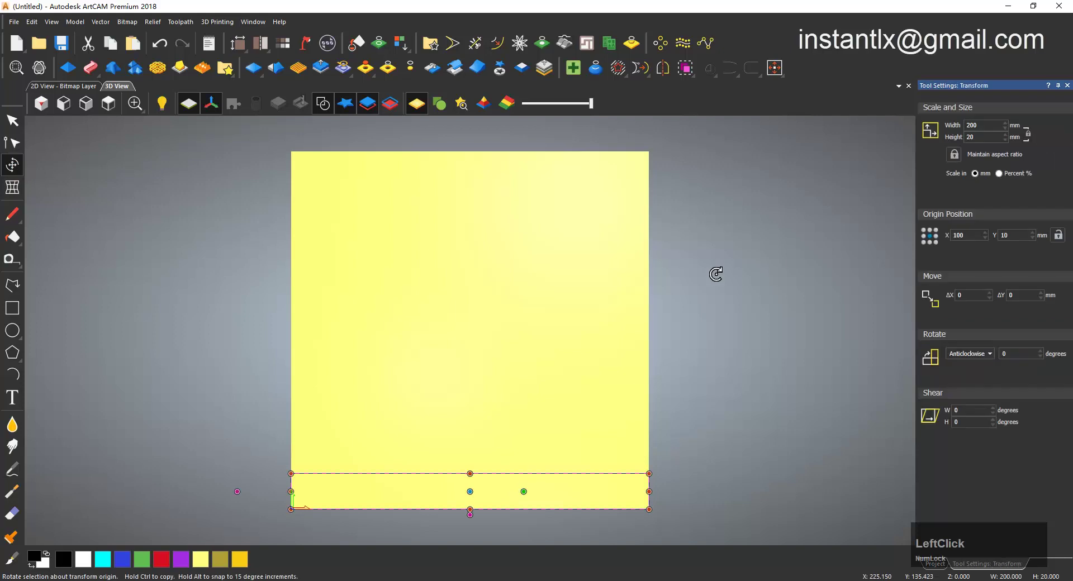
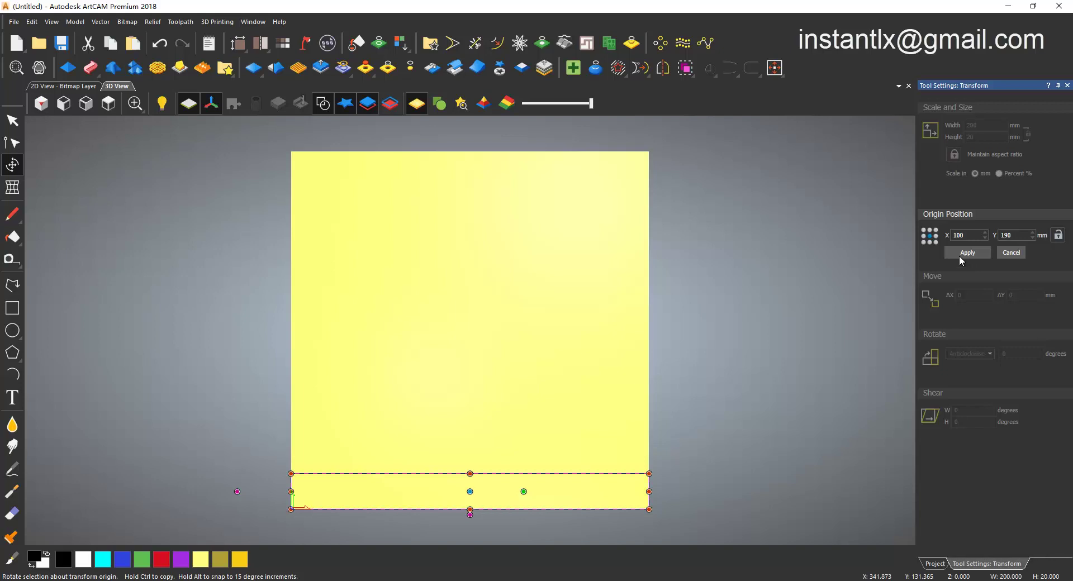
left_click(963, 254)
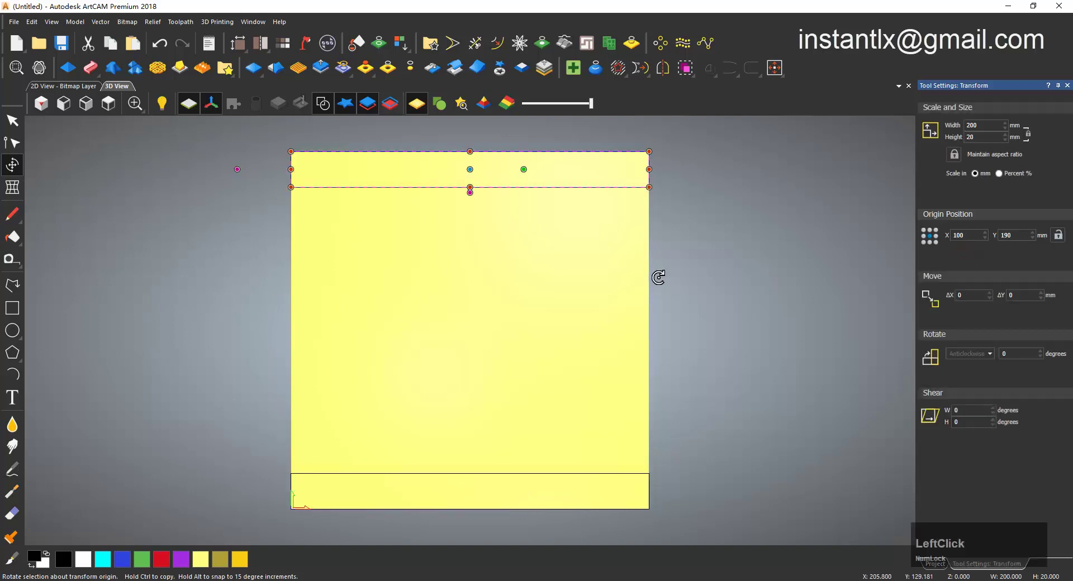
left_click(16, 117)
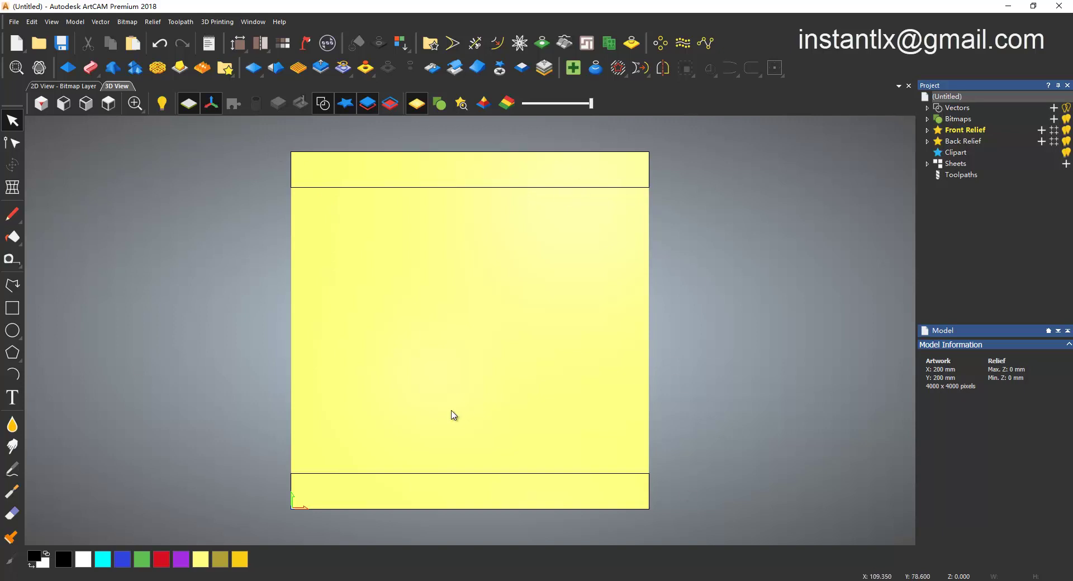
Select both border strips and start a V-Bit Carving toolpath, showing the tool database
left_click(264, 140)
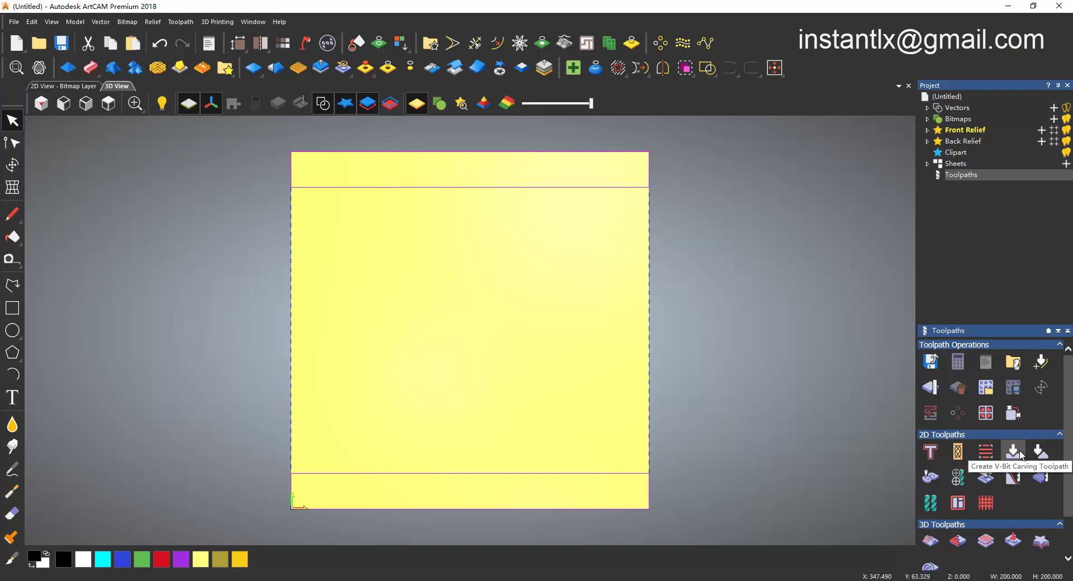
left_click(1023, 455)
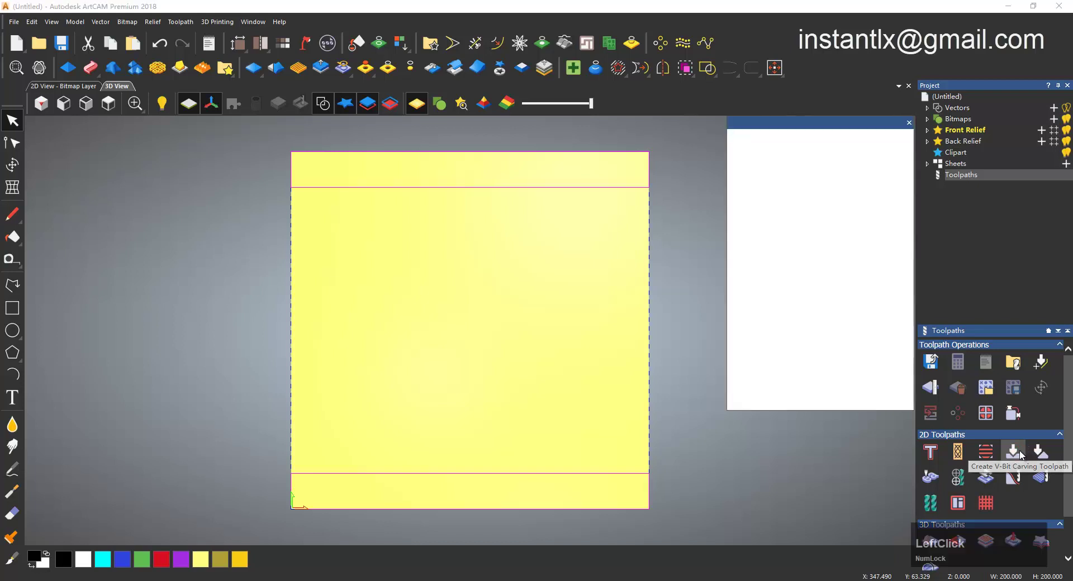
left_click(784, 301)
scroll("down", 3)
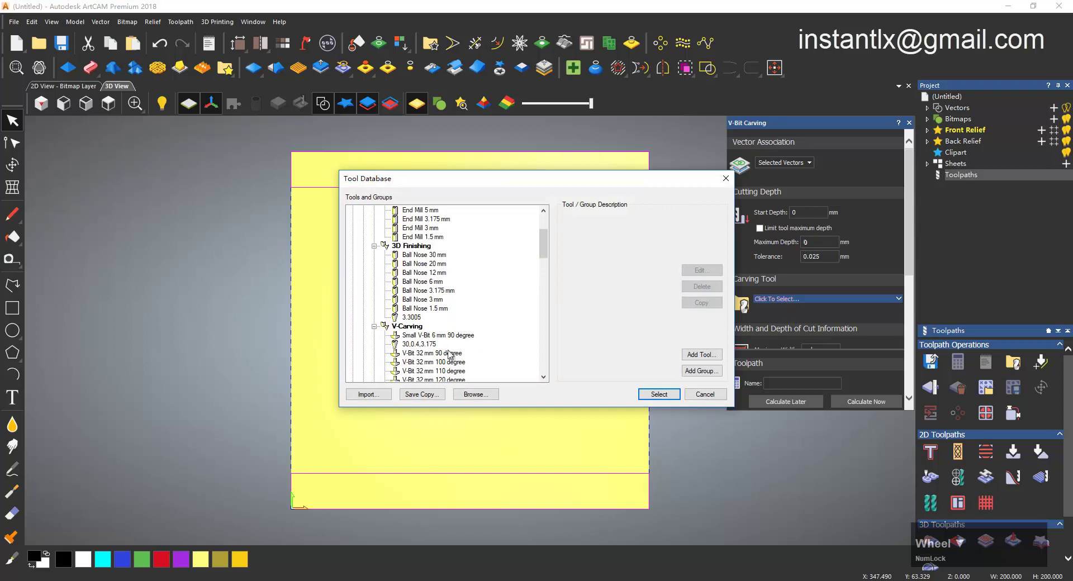
Browse the tool database Import file dialog into OneDrive, then cancel without importing
left_click(374, 399)
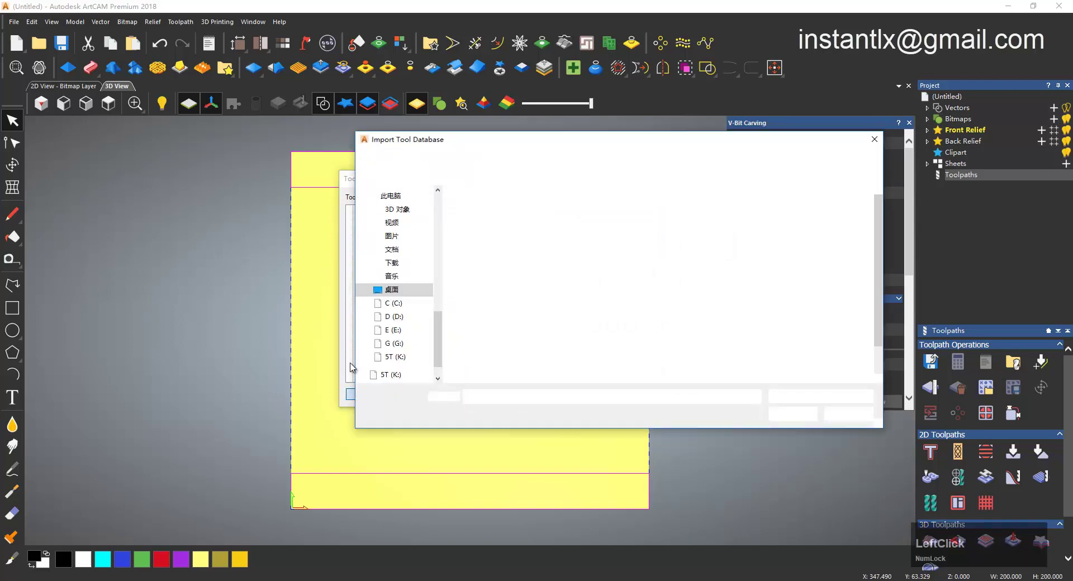
scroll("up", 3)
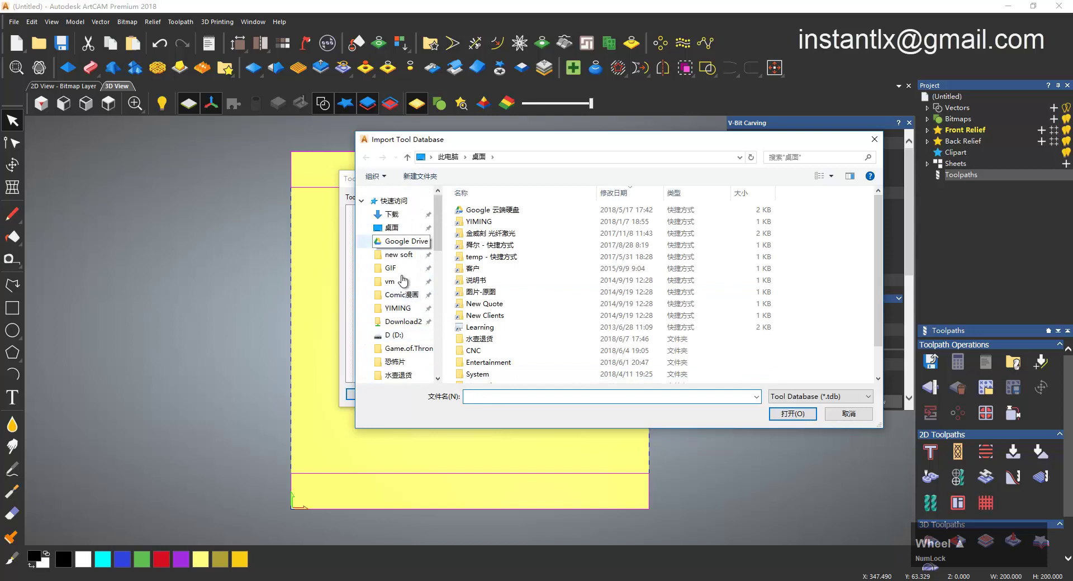
scroll("down", 3)
scroll("up", 3)
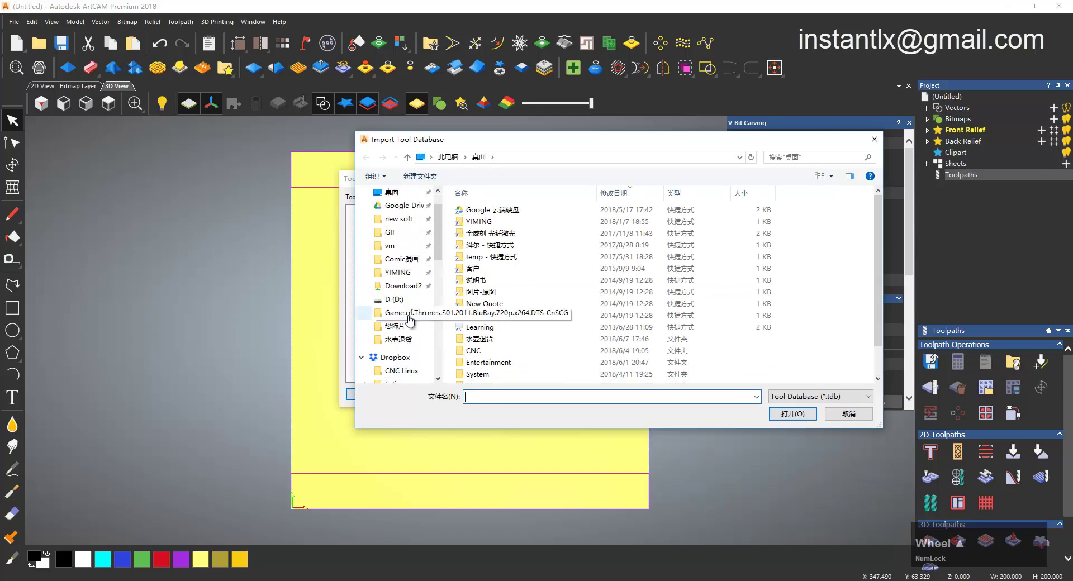
scroll("down", 3)
left_click(366, 278)
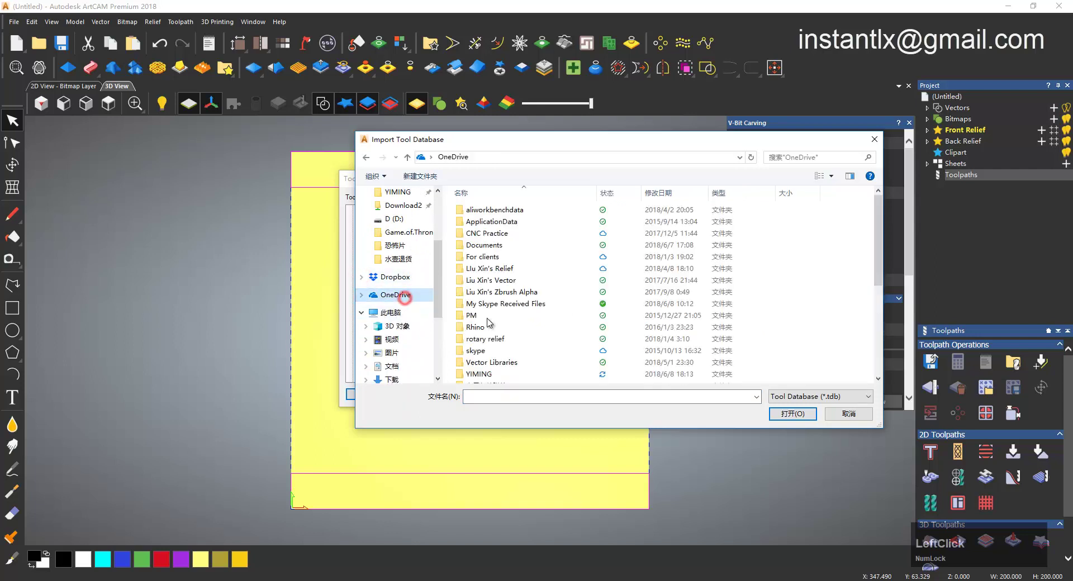
left_click(501, 382)
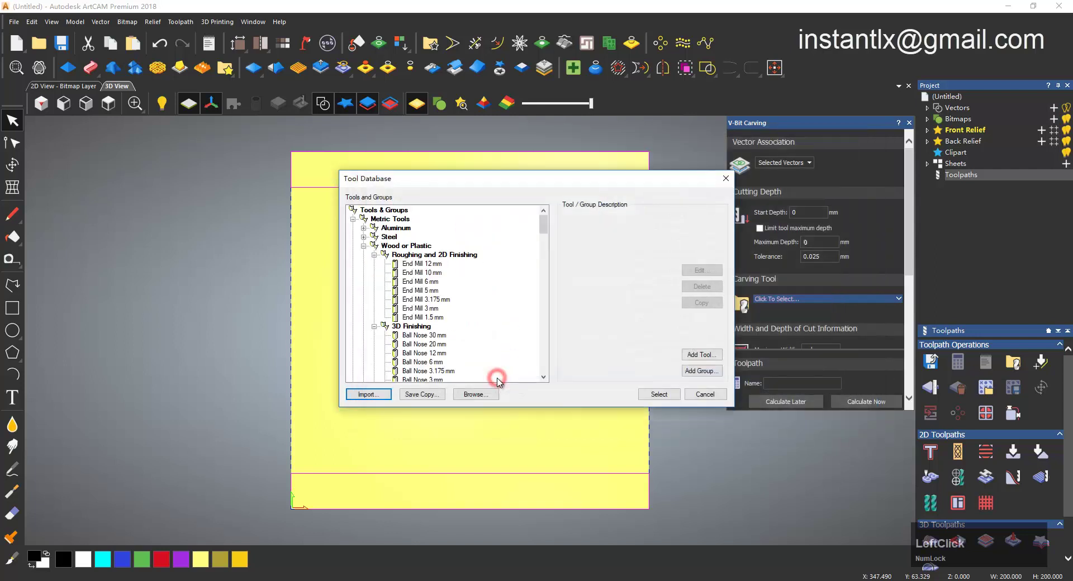
Choose the V-Bit 32 mm 90 degree cutter as the carving tool
left_click(436, 276)
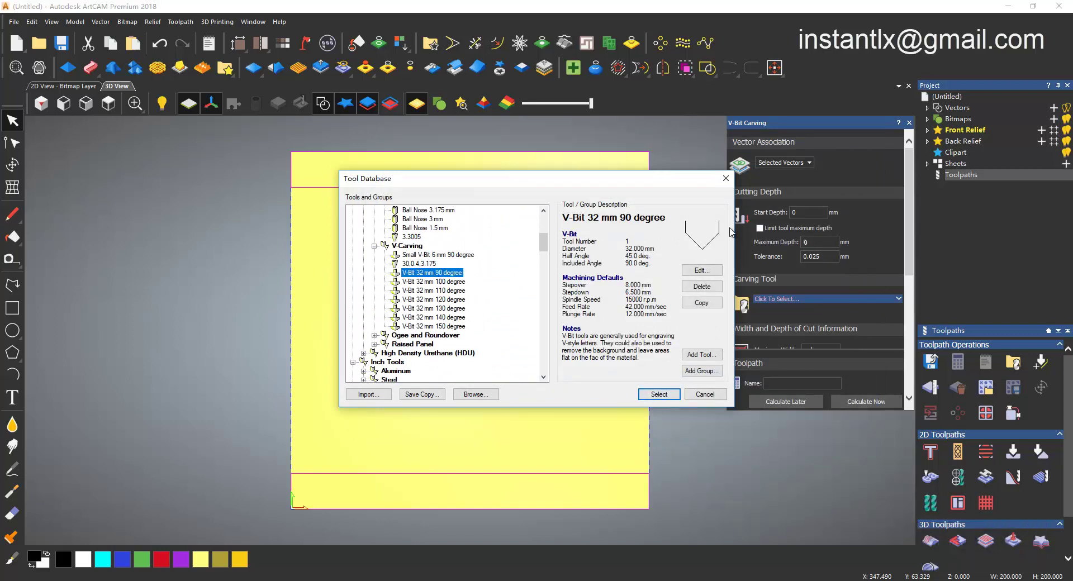
left_click(663, 395)
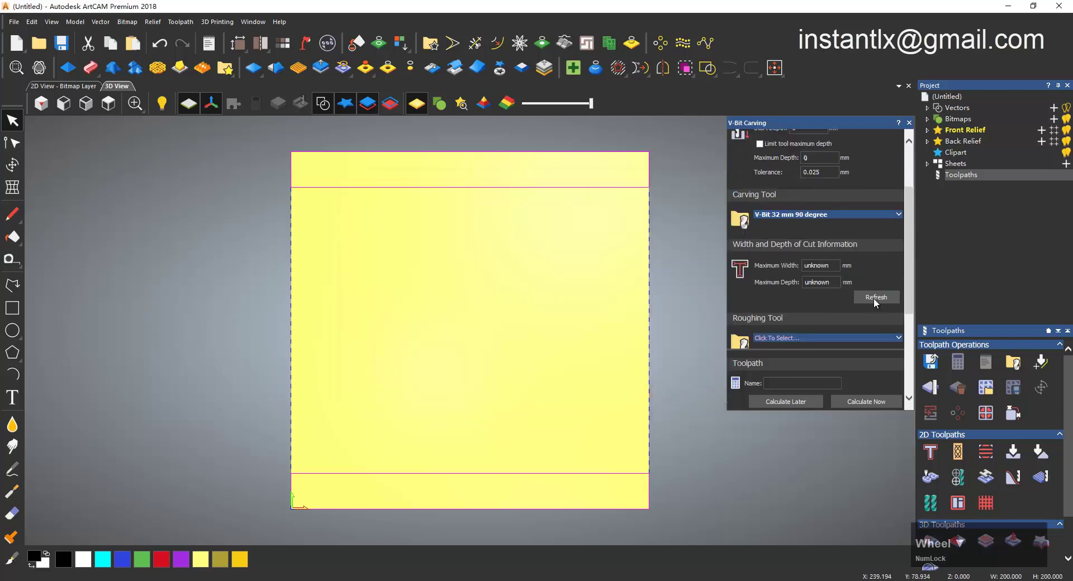
left_click(879, 301)
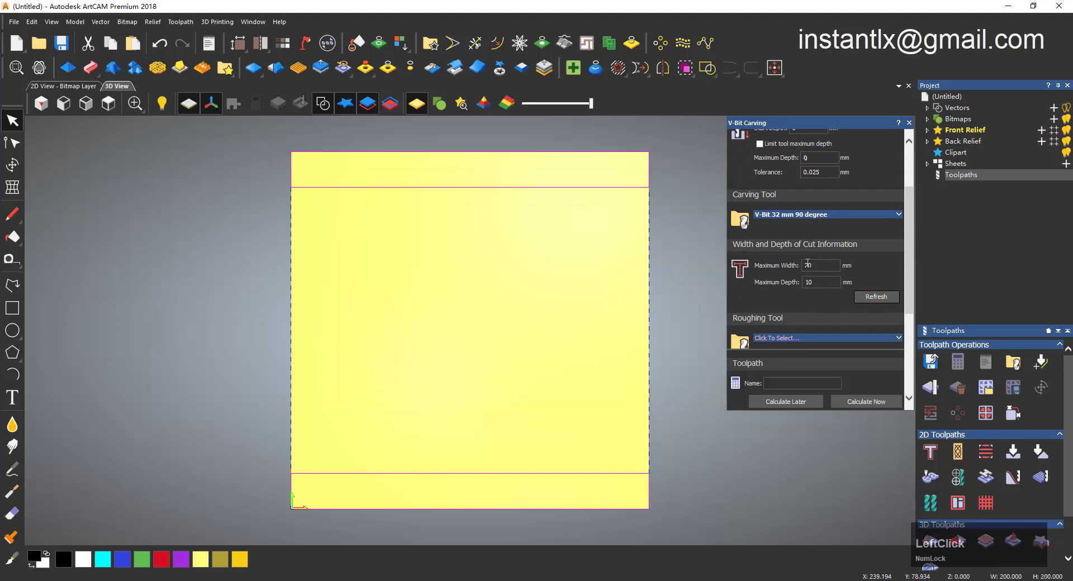
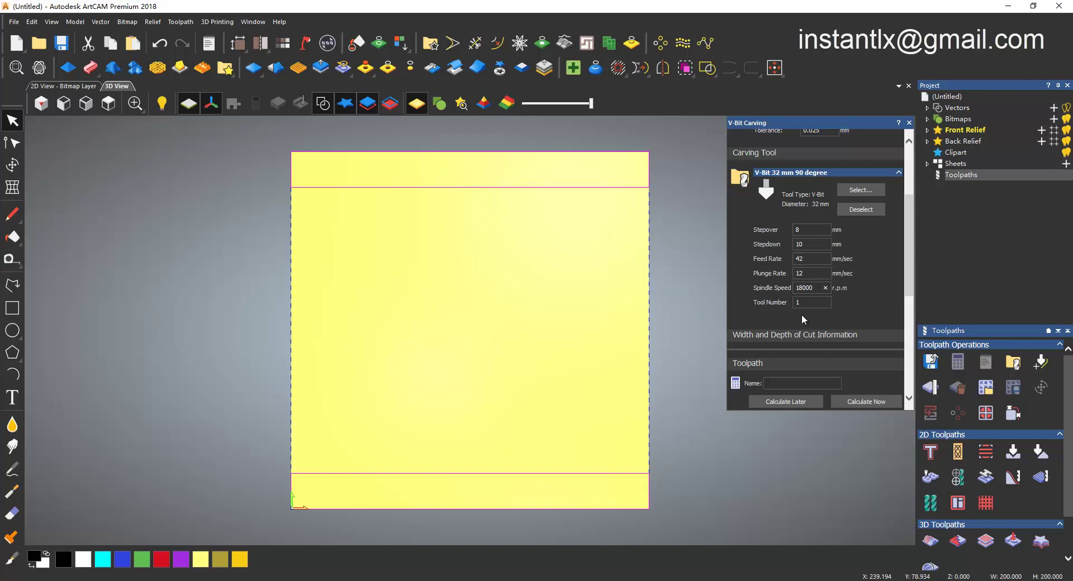
Set the carving maximum width to 20 mm and maximum depth to 10 mm
left_click(797, 305)
key("2")
type("2")
left_click(749, 308)
key("1")
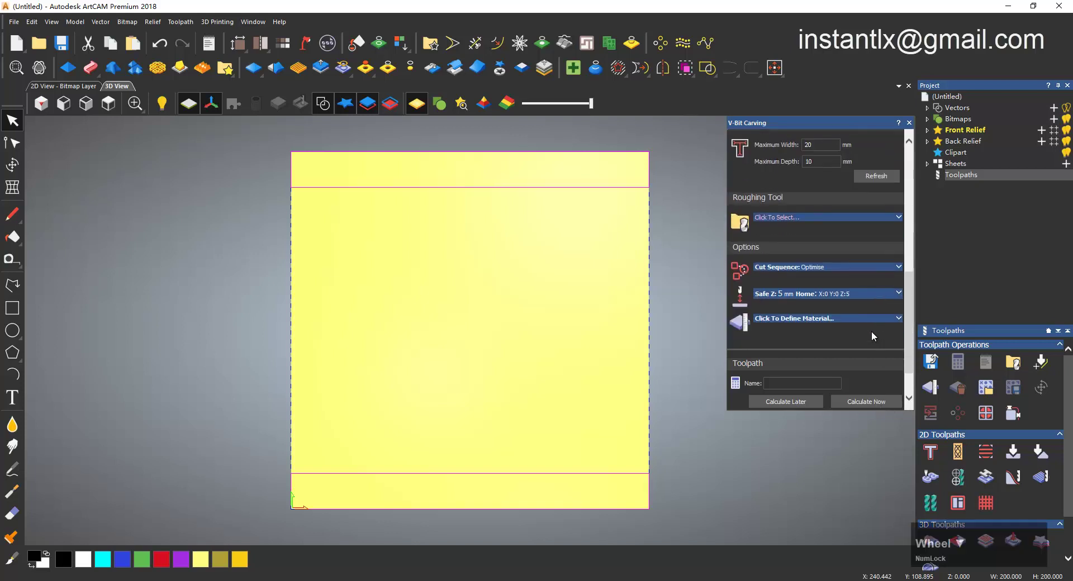
Define a 20 mm material thickness and calculate the V-Bit Carving toolpath
left_click(813, 320)
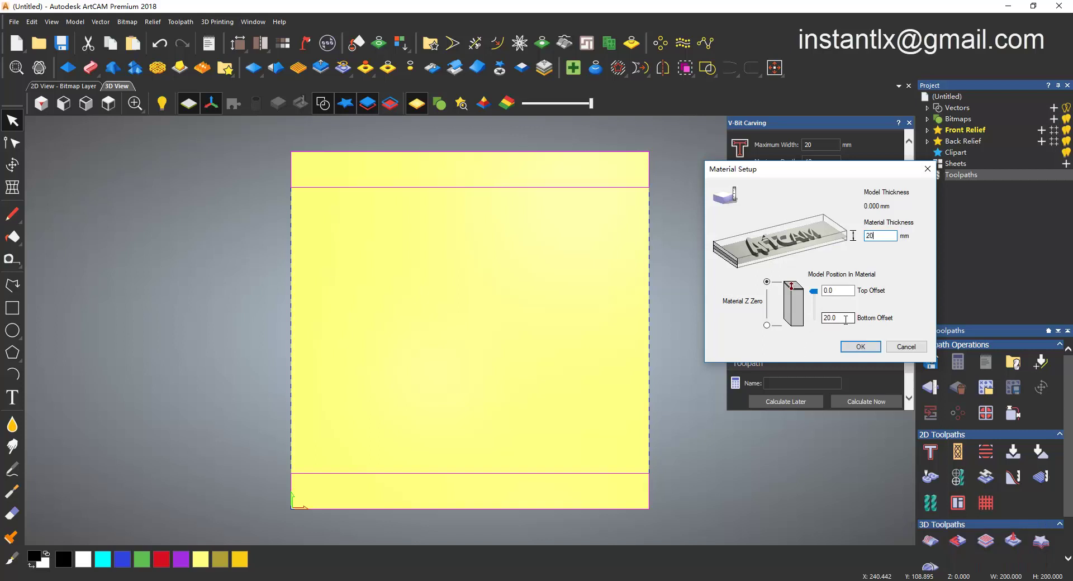
left_click(863, 349)
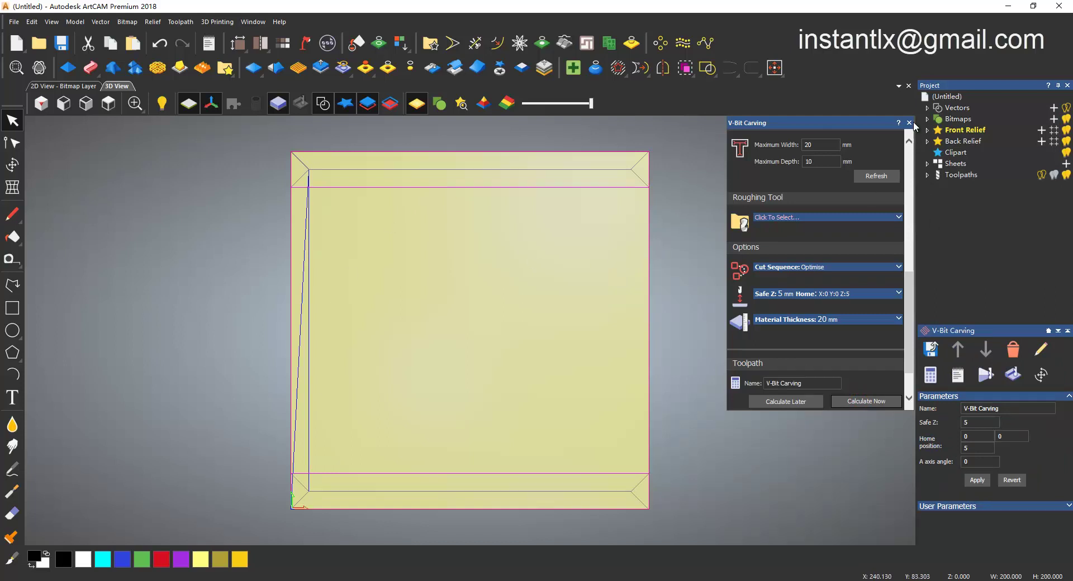
Draw the left polyline from 10,10 to 10,190
left_click(912, 127)
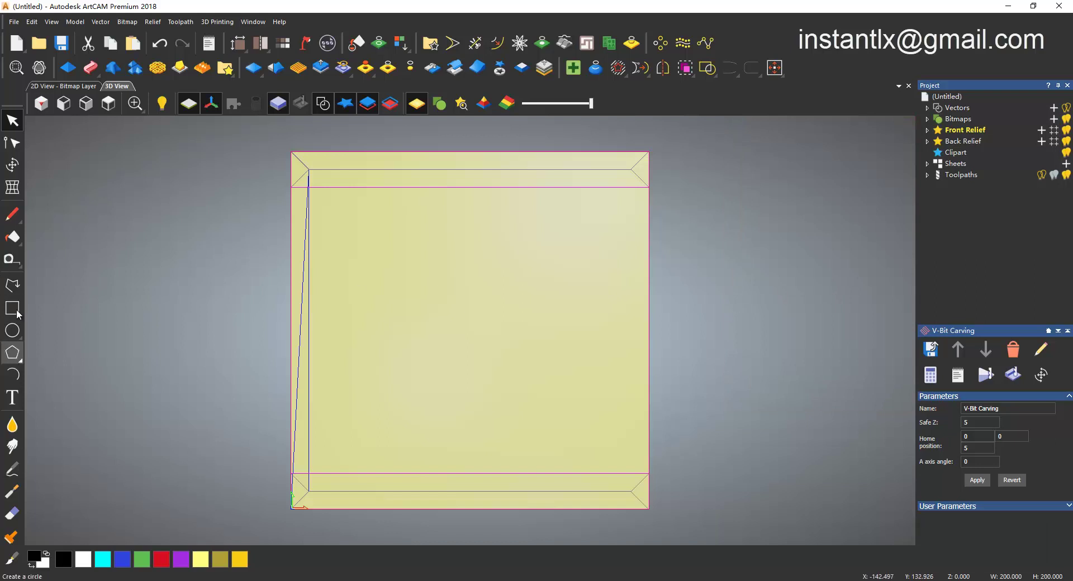
left_click(13, 282)
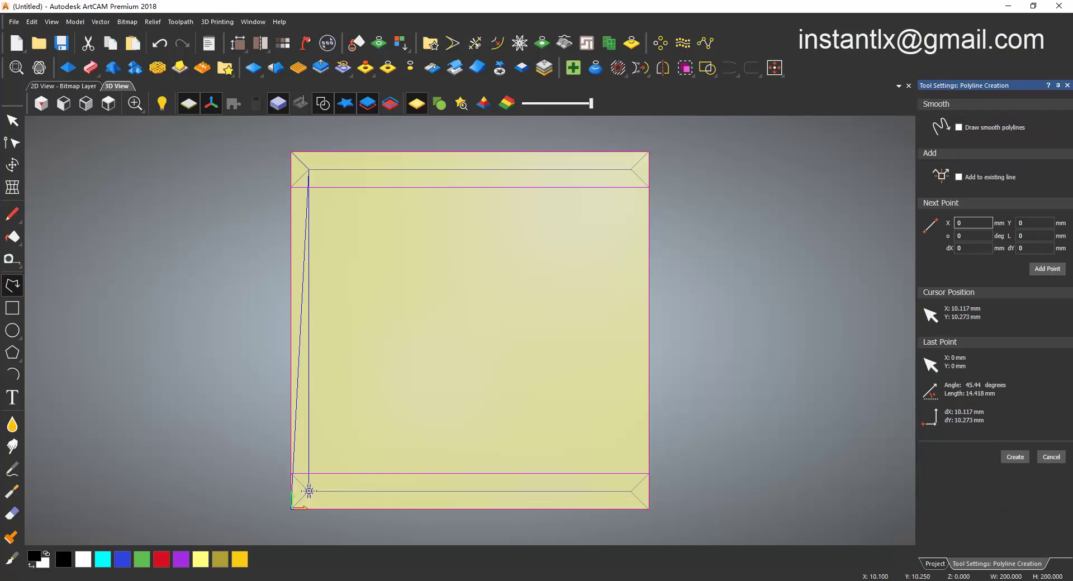
left_click(304, 489)
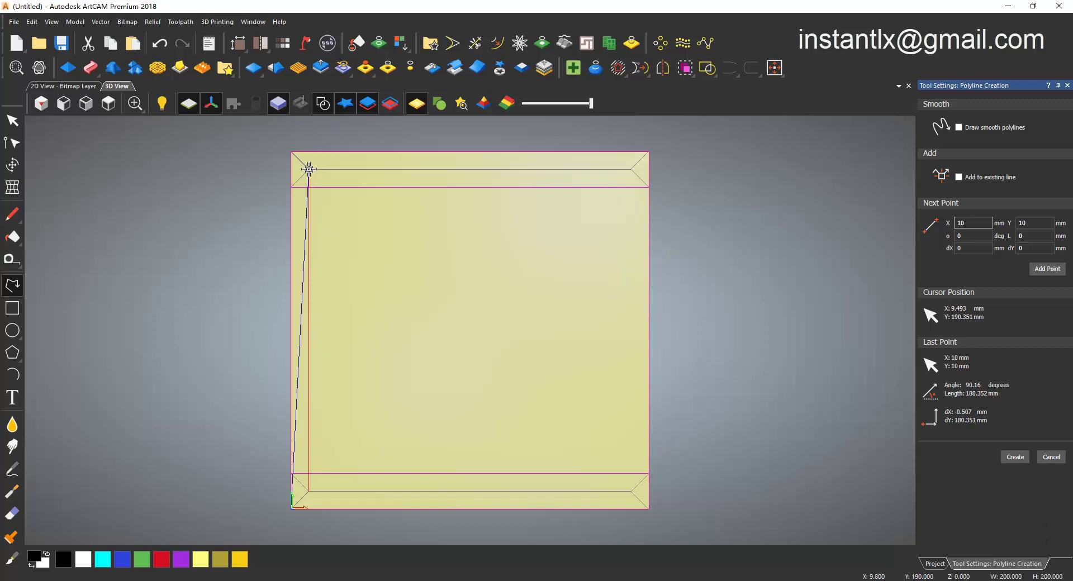
left_click(305, 167)
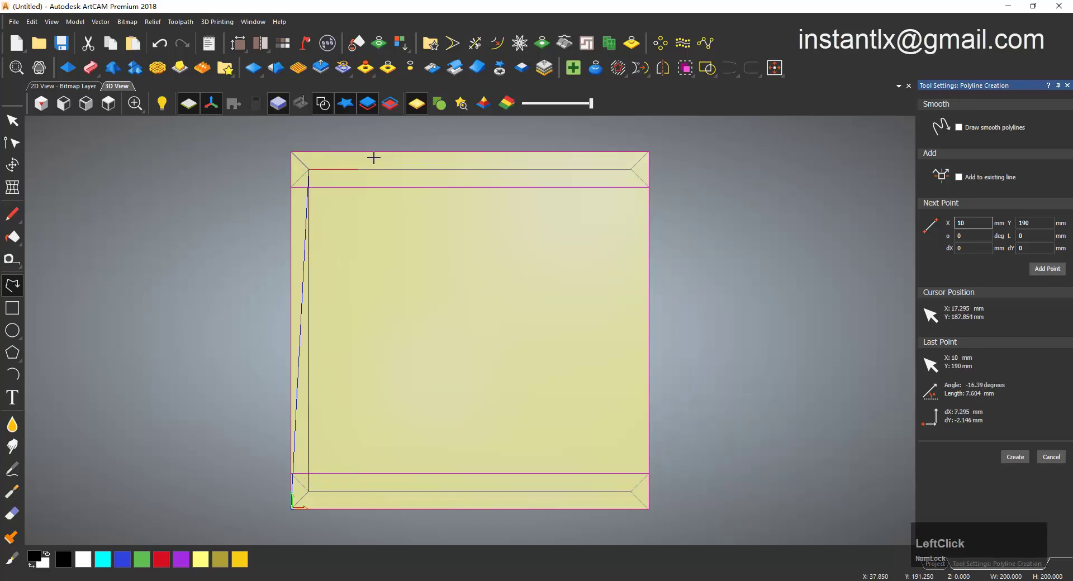
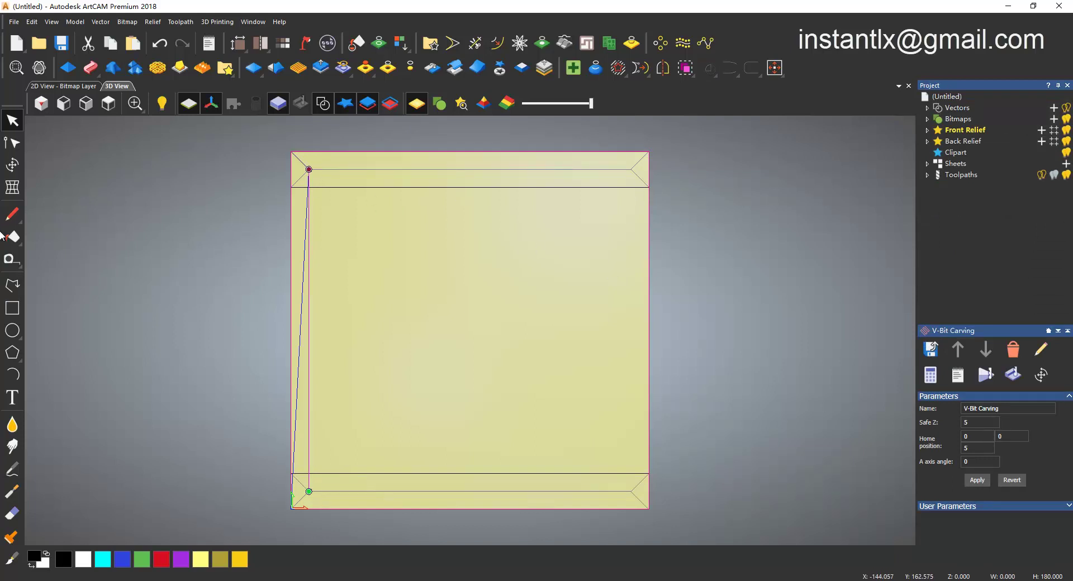
Draw the right polyline from 190,190 to 190,10
left_click(10, 290)
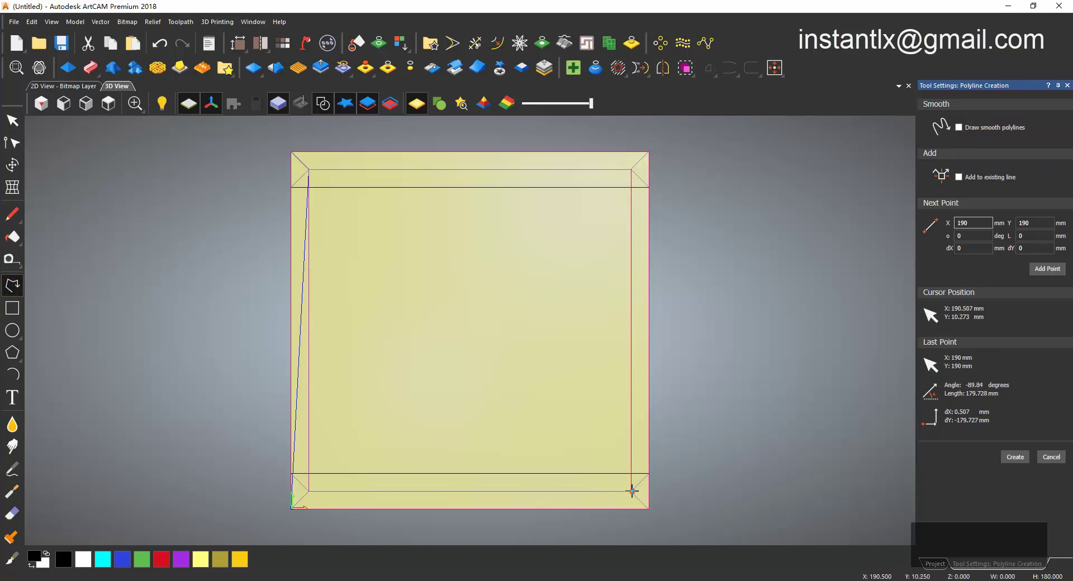
left_click(629, 488)
right_click(762, 362)
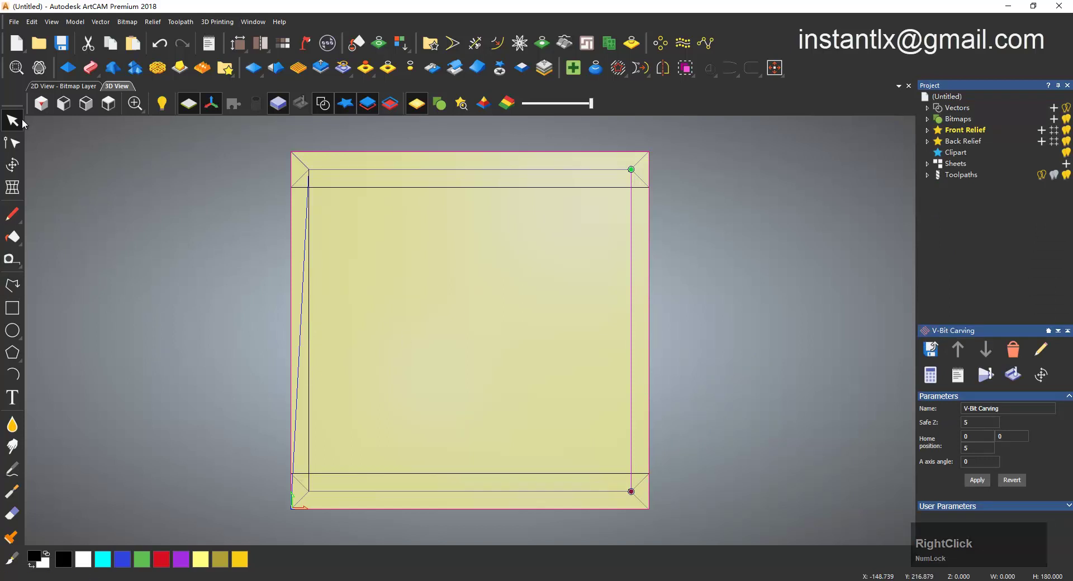
Select both side lines and bring up the Profile Machining toolpath settings
left_click(9, 119)
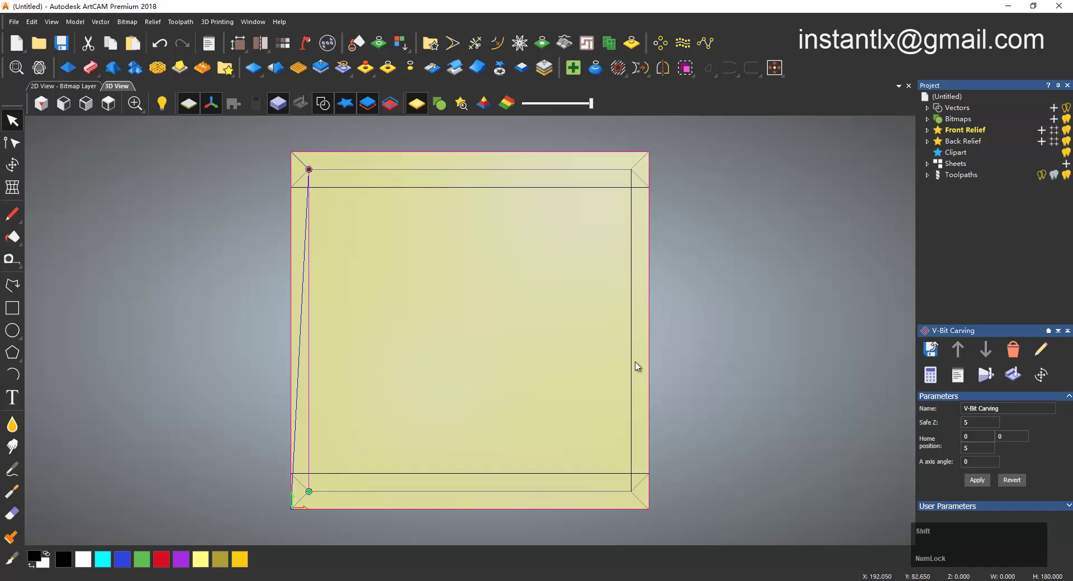
left_click(634, 366)
left_click(956, 557)
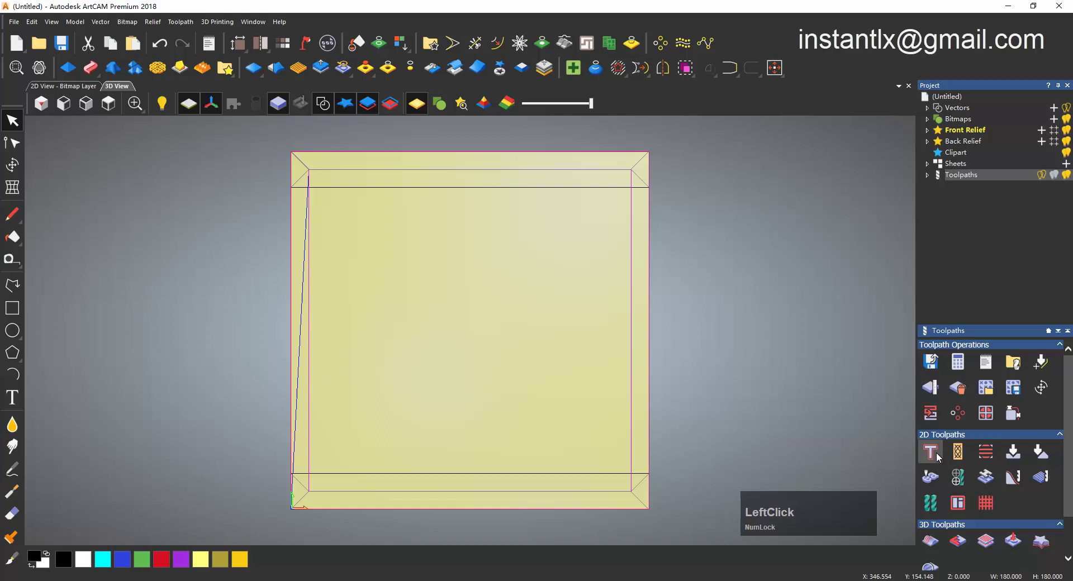
Set Profile to Along with a 10 mm finish depth and pick the V-Bit 32 mm 90 degree cutter
left_click(940, 457)
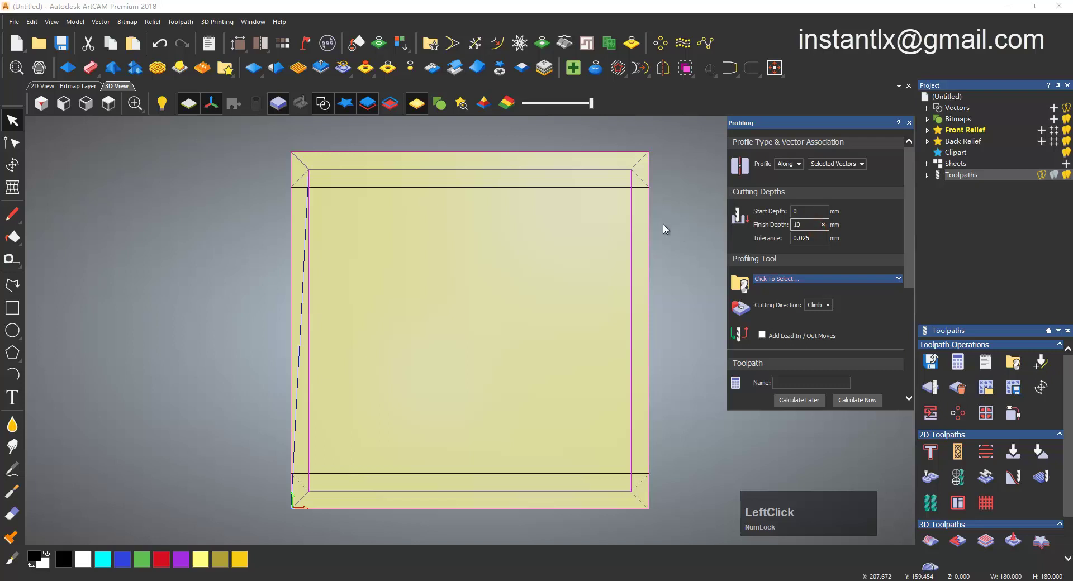
left_click(799, 283)
scroll("down", 3)
left_click(442, 331)
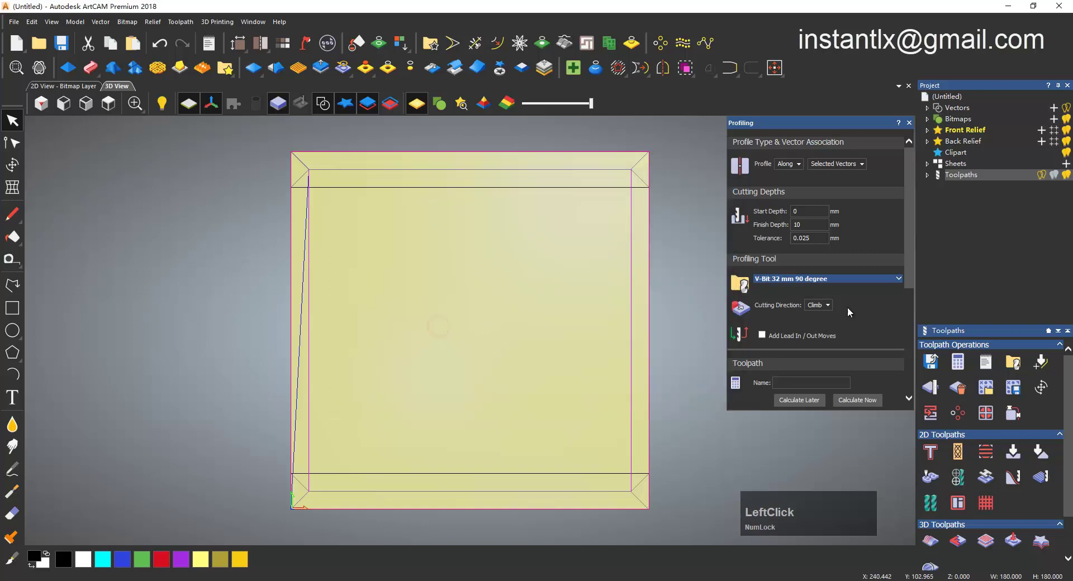
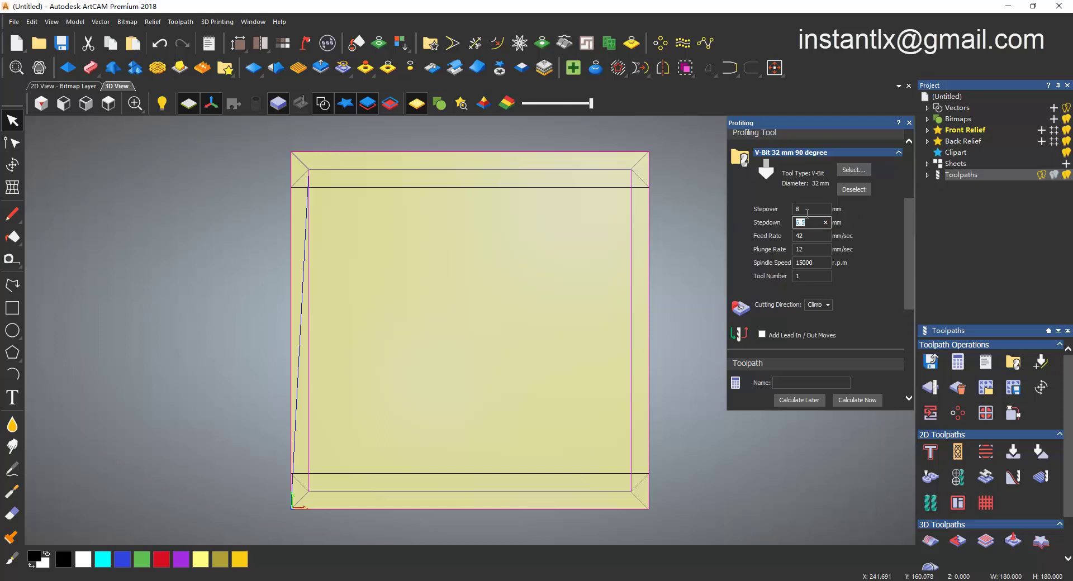
scroll("up", 3)
Edit the V-Bit 32 mm 90 degree tool, switching its rate units to m/min
left_click(852, 280)
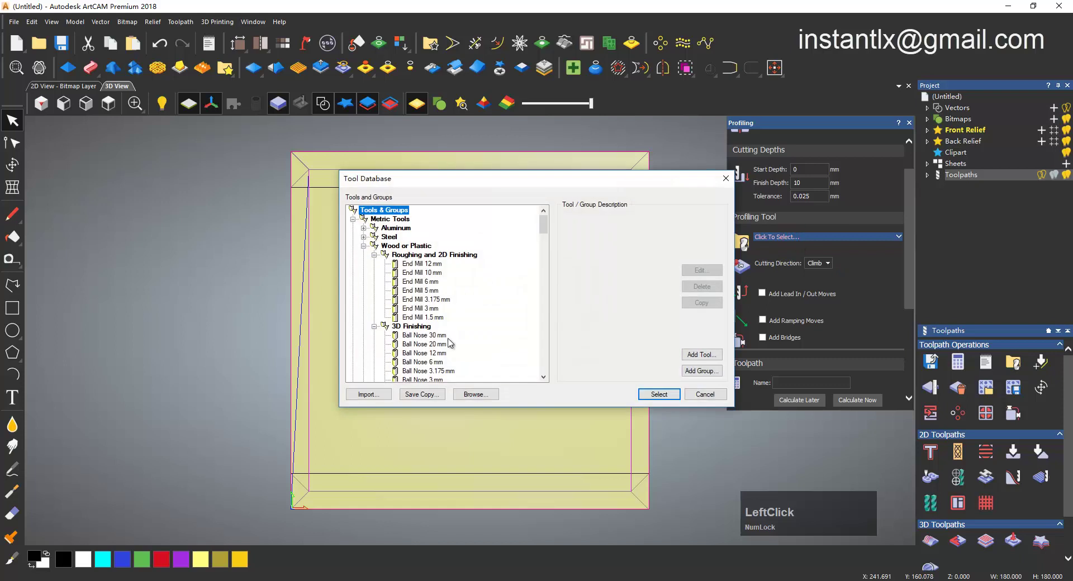
scroll("down", 3)
left_click(440, 330)
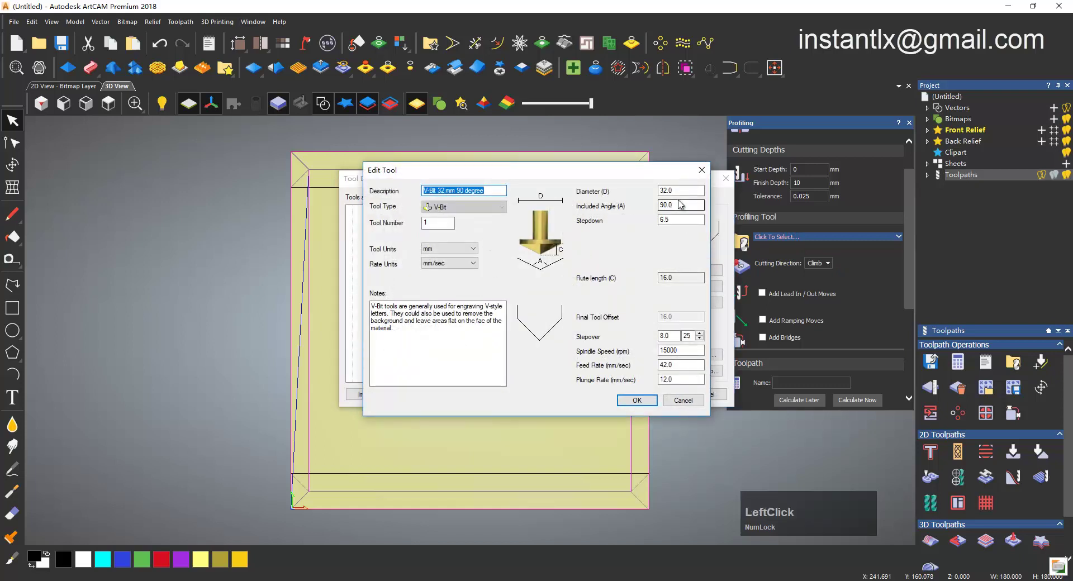
left_click(466, 264)
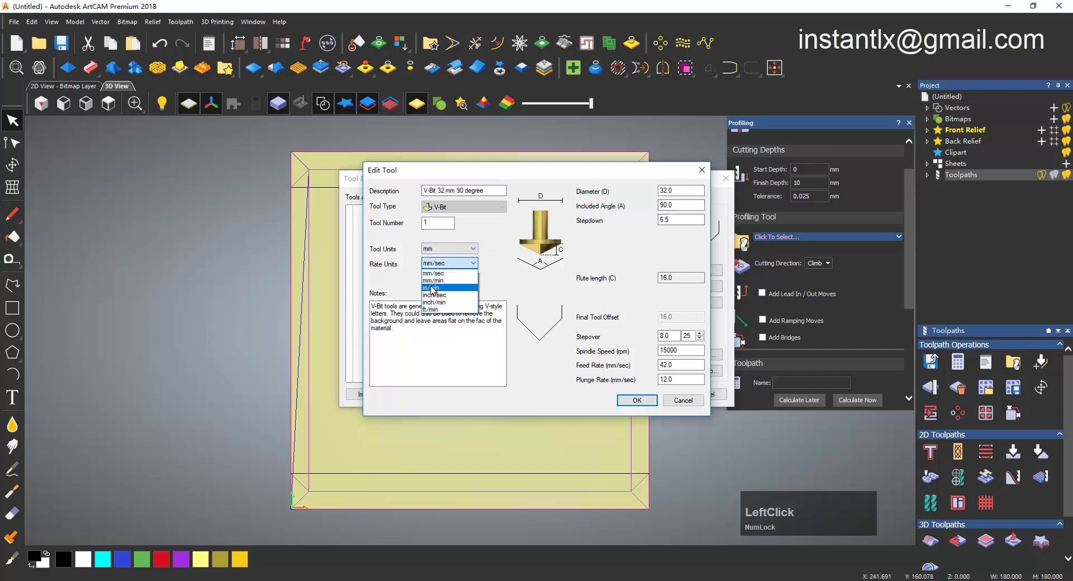
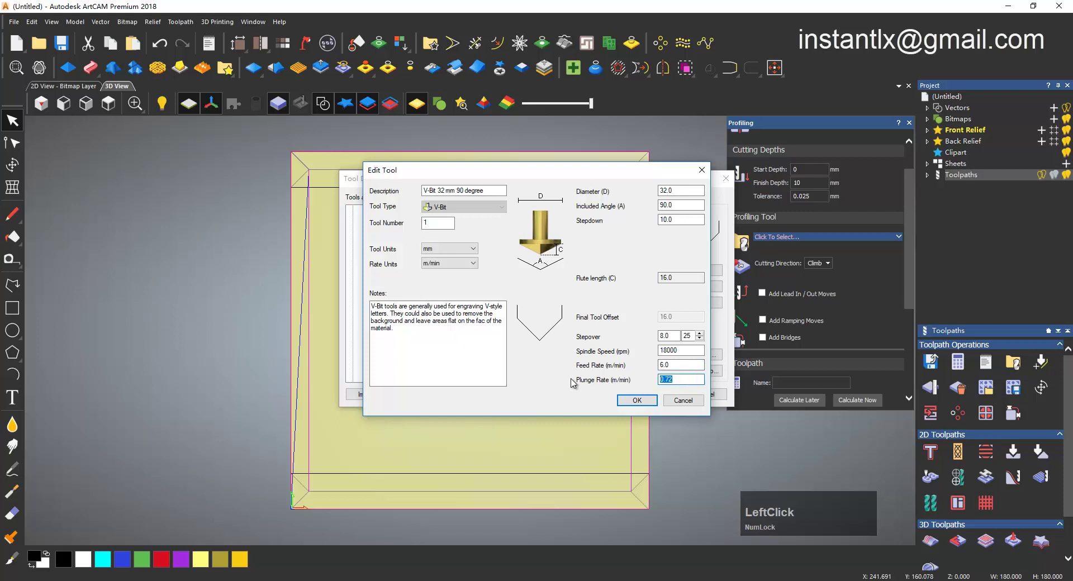
Calculate the Profile toolpath along the two side lines and view the panel in isometric 3D
left_click(633, 405)
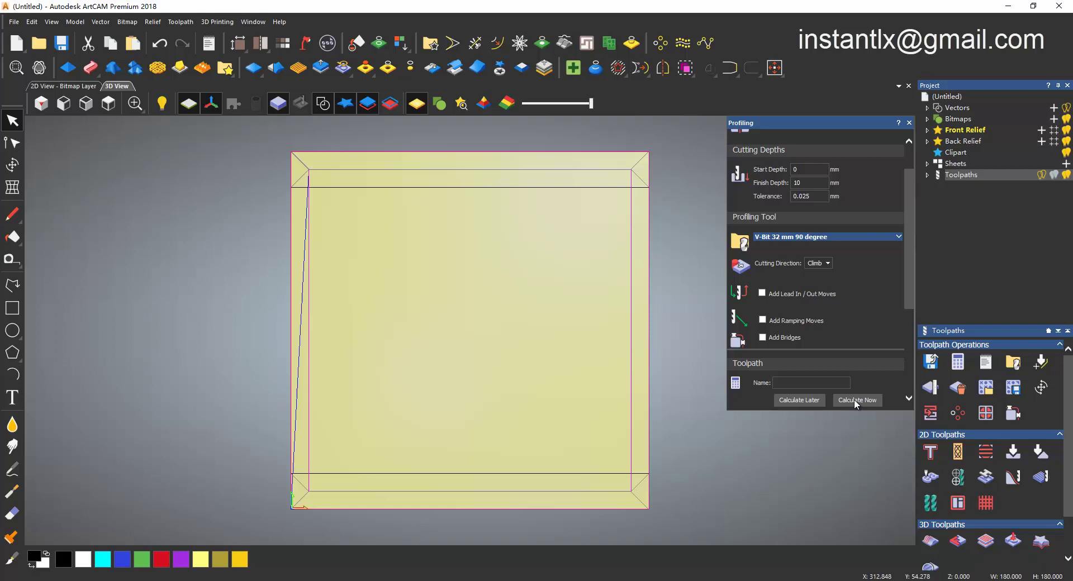
left_click(858, 403)
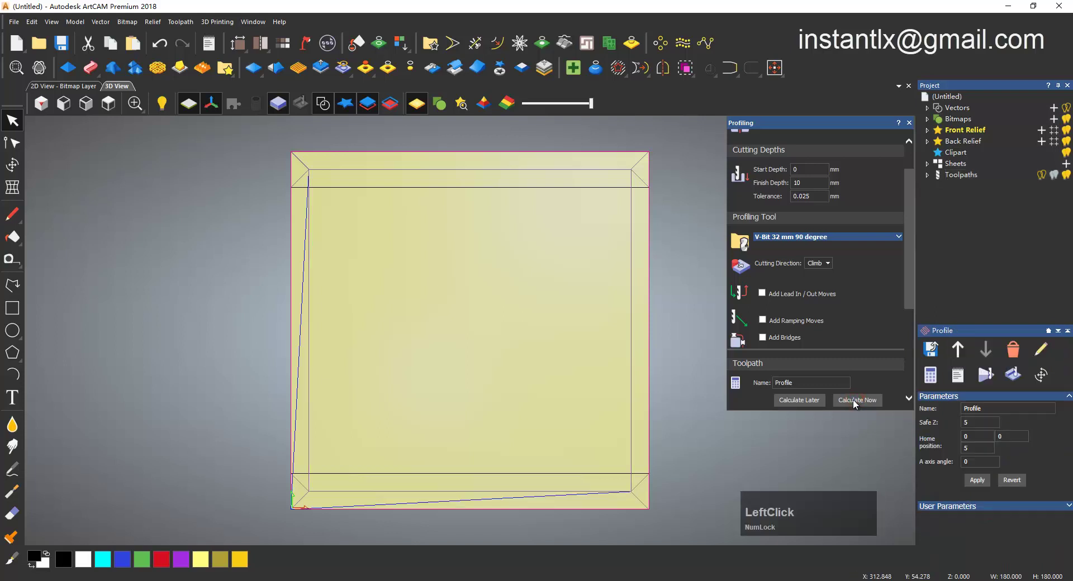
left_click(915, 122)
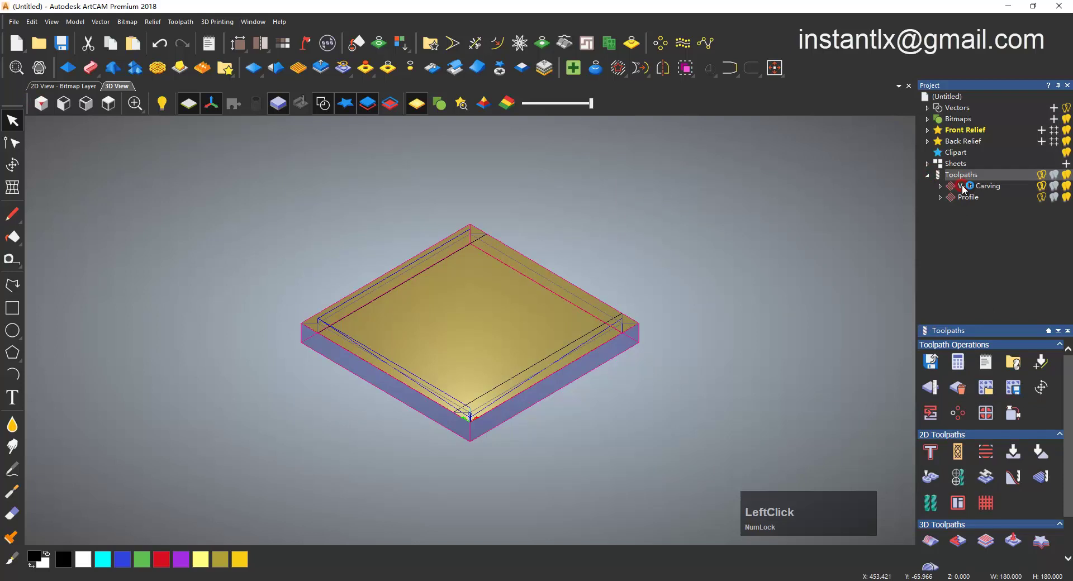
Simulate the V-Bit Carving and Profile toolpaths to show grooves along all four panel edges
scroll("up", 3)
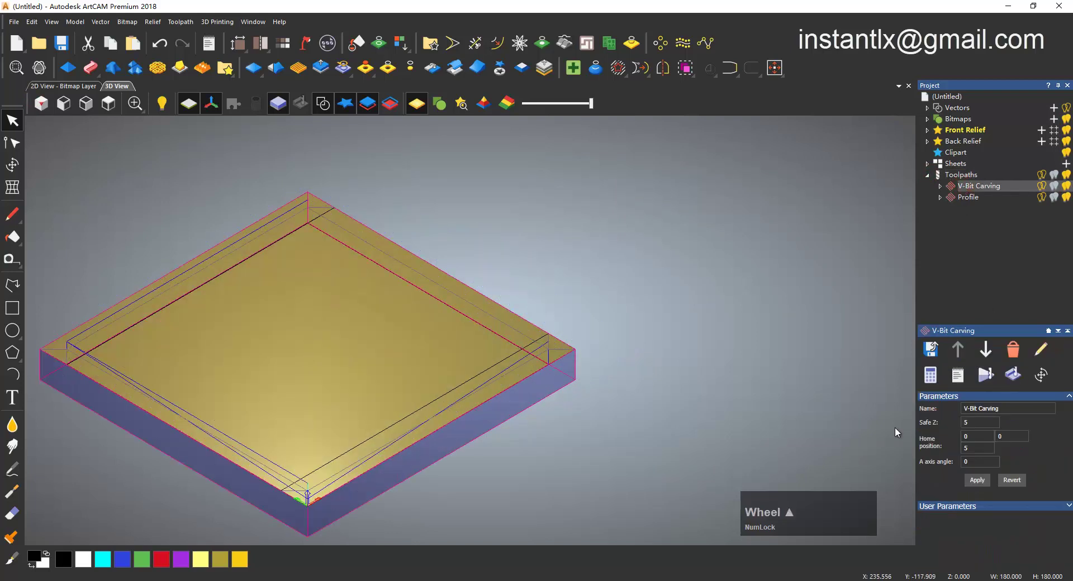
left_click(1020, 375)
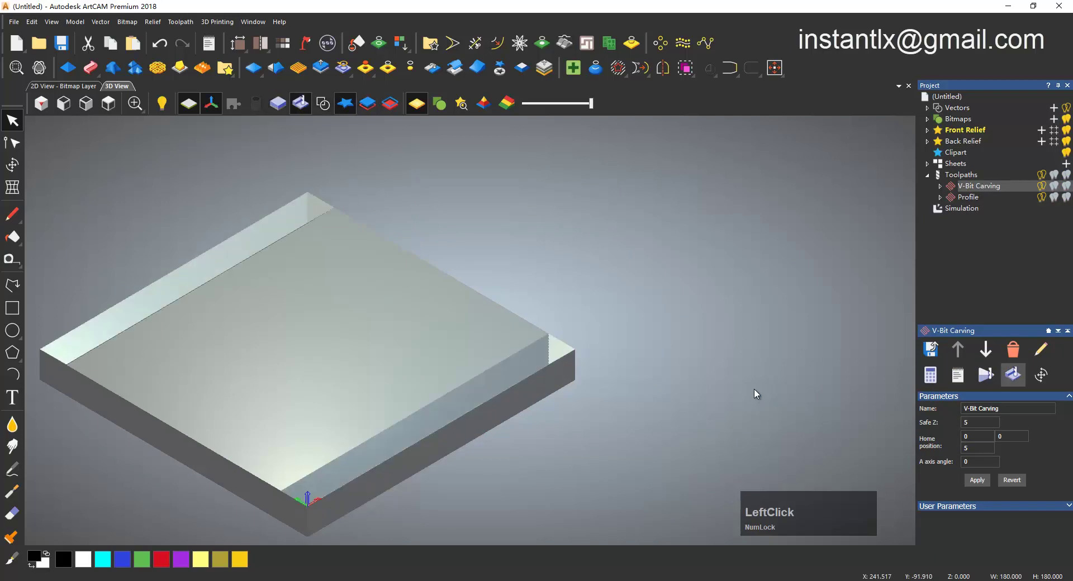
middle_click(457, 418)
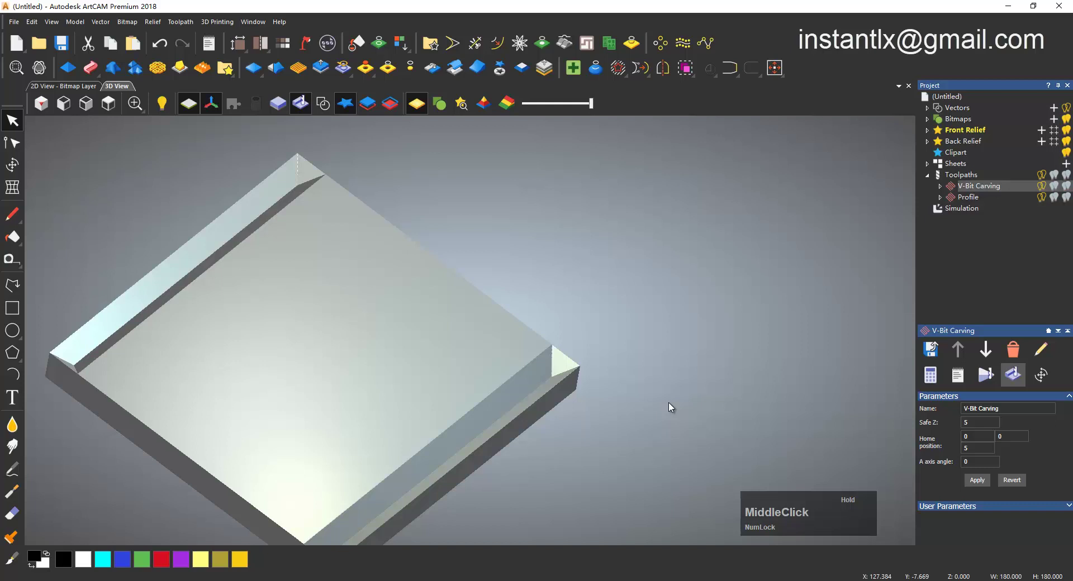
left_click(965, 198)
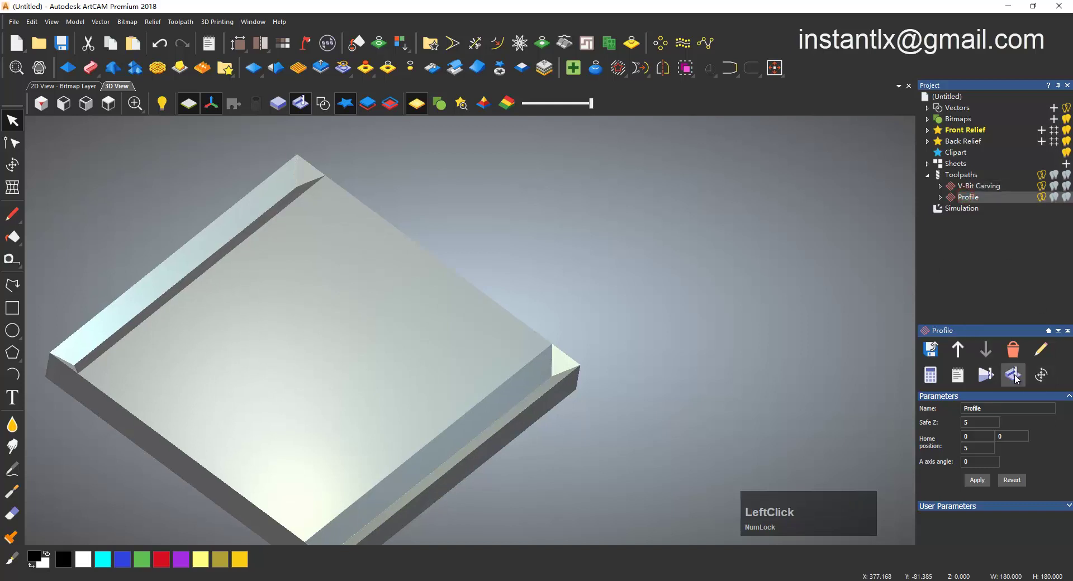
middle_click(368, 384)
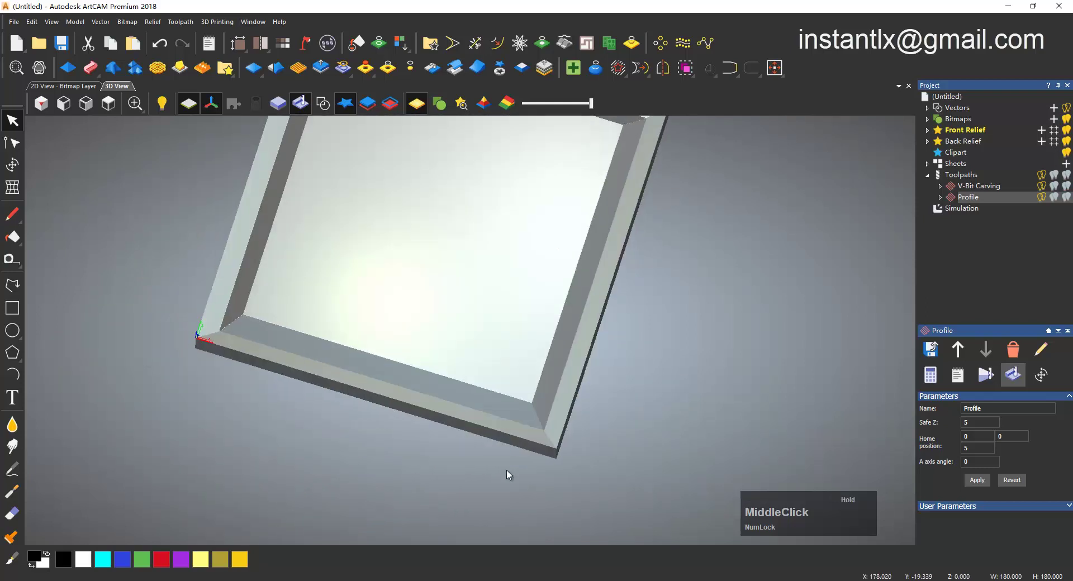
middle_click(543, 314)
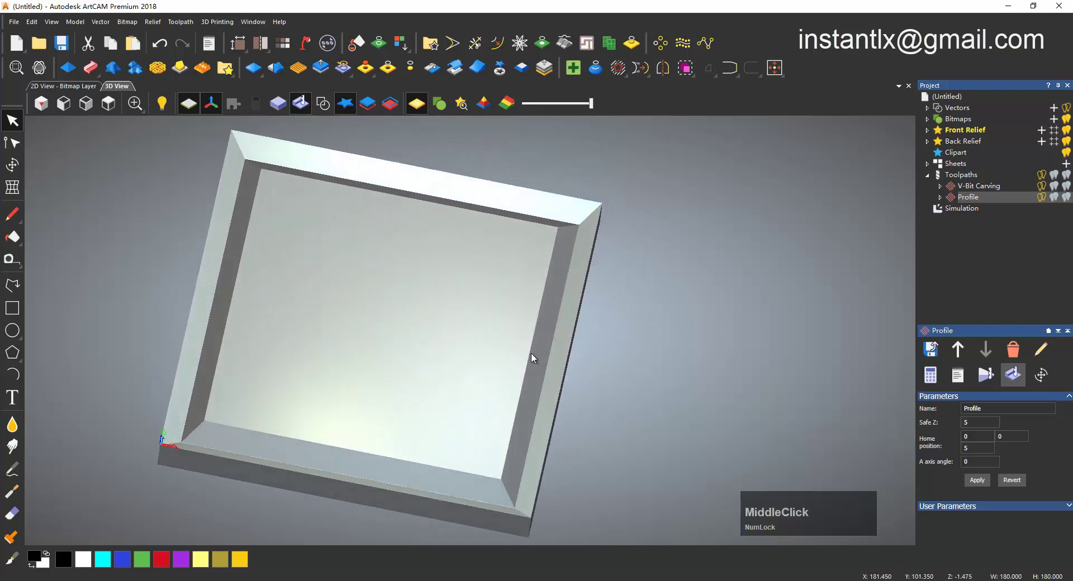
middle_click(451, 364)
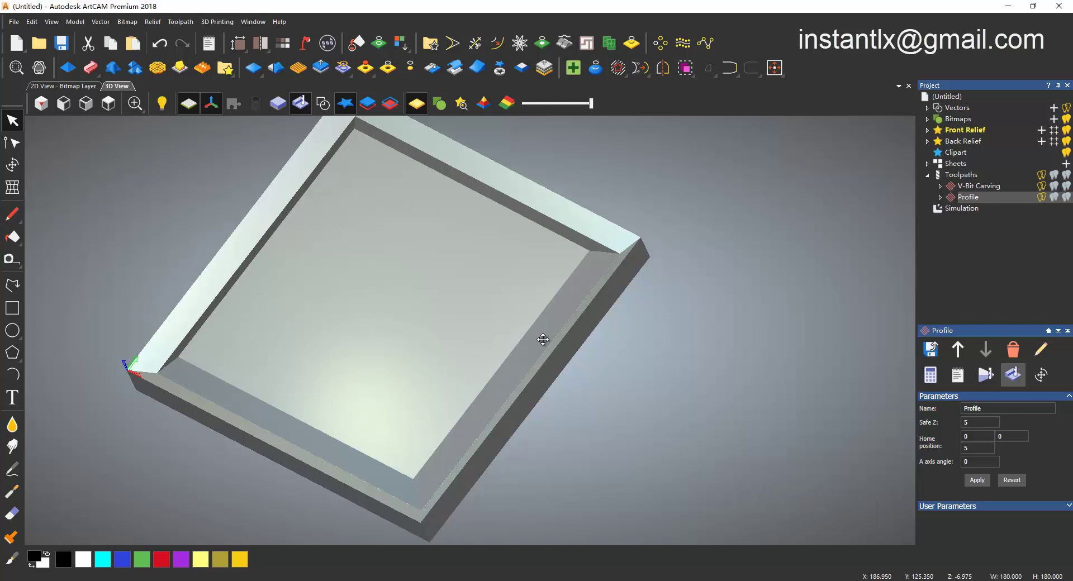
left_click_drag(263, 418, 465, 372)
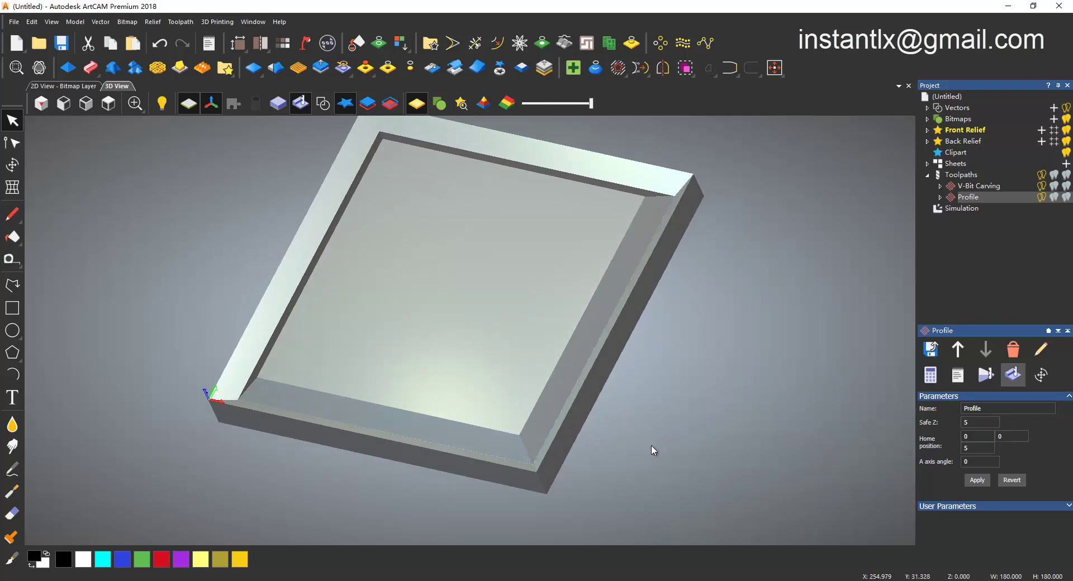
left_click_drag(231, 447, 347, 444)
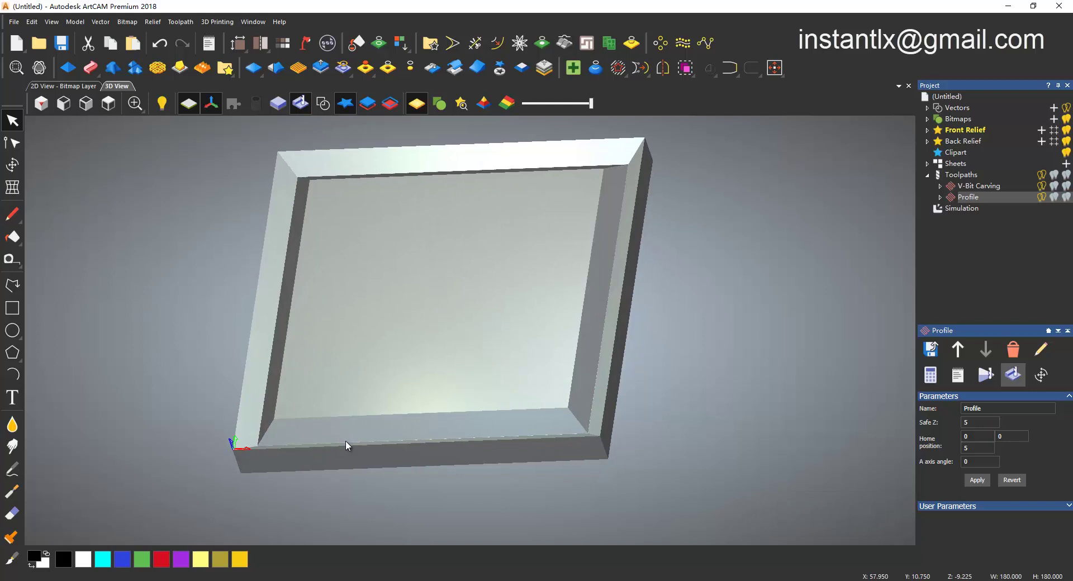